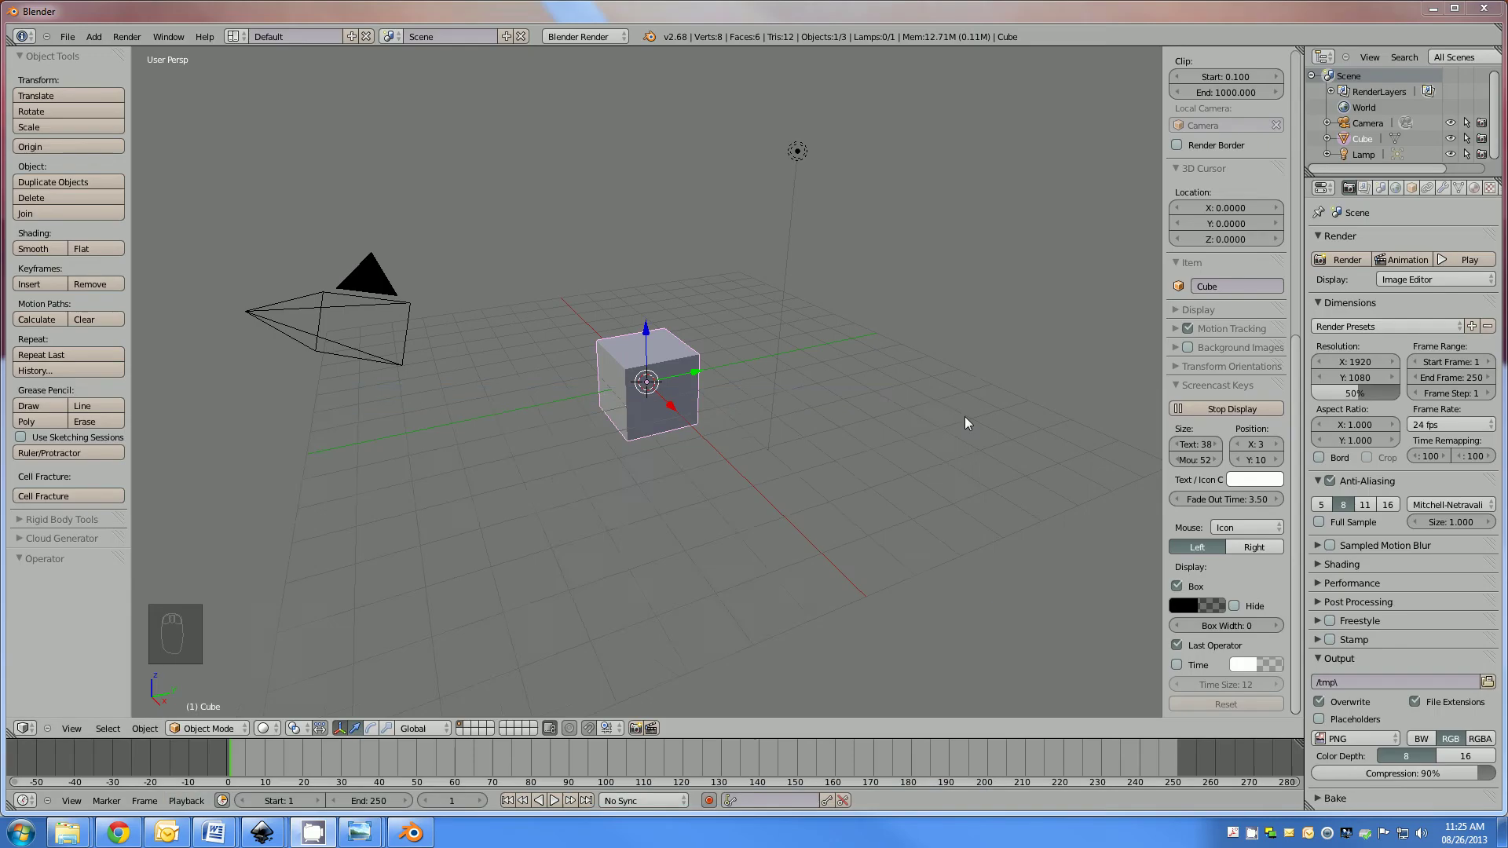
# Delete the default cube, leaving only the camera and lamp in the scene.
pyautogui.moveTo(669, 422); pyautogui.dragTo(674, 394)
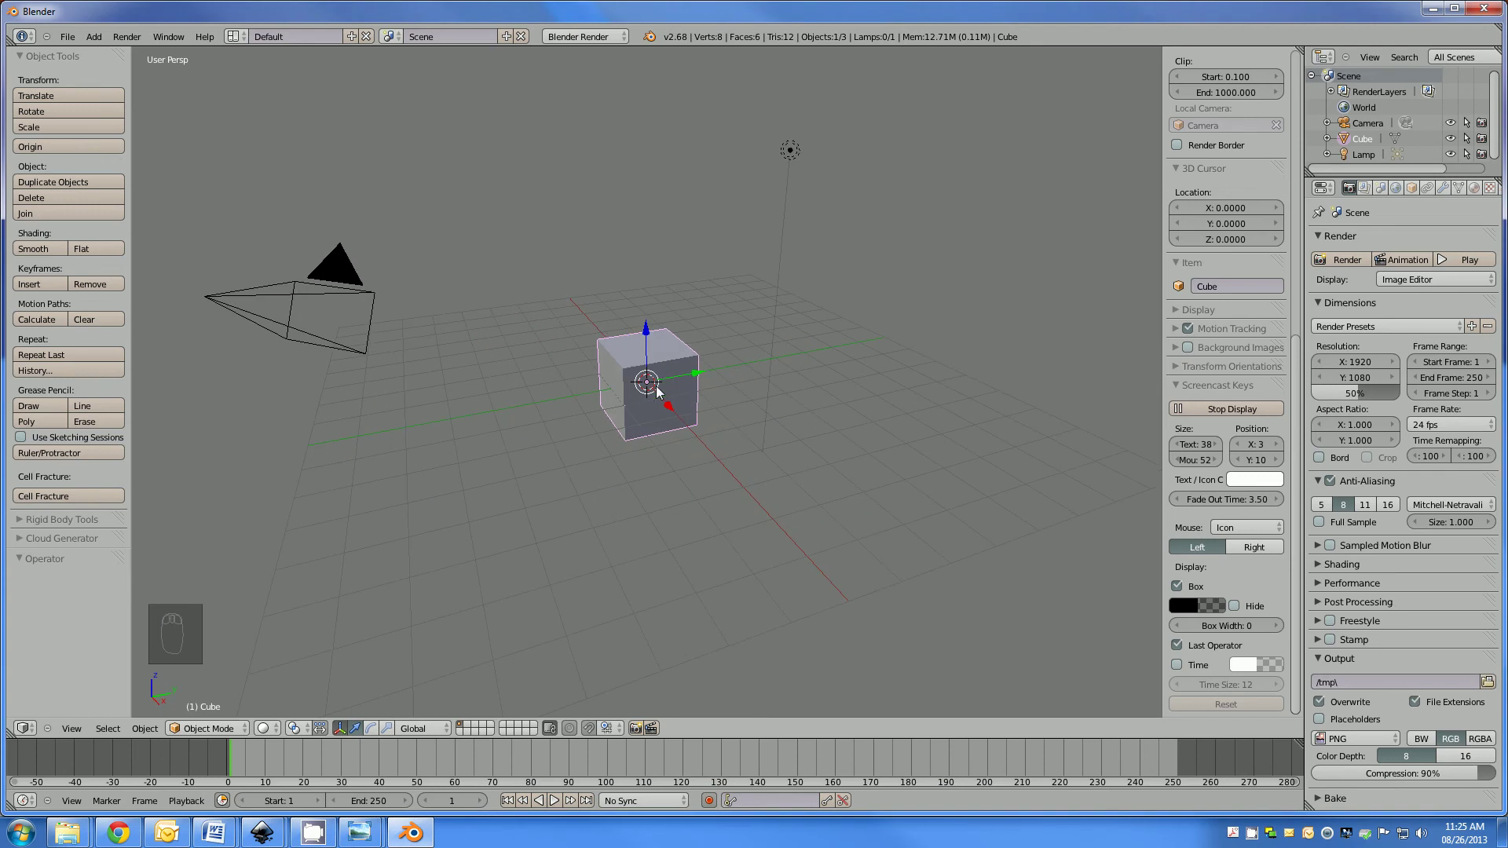
pyautogui.press('x')
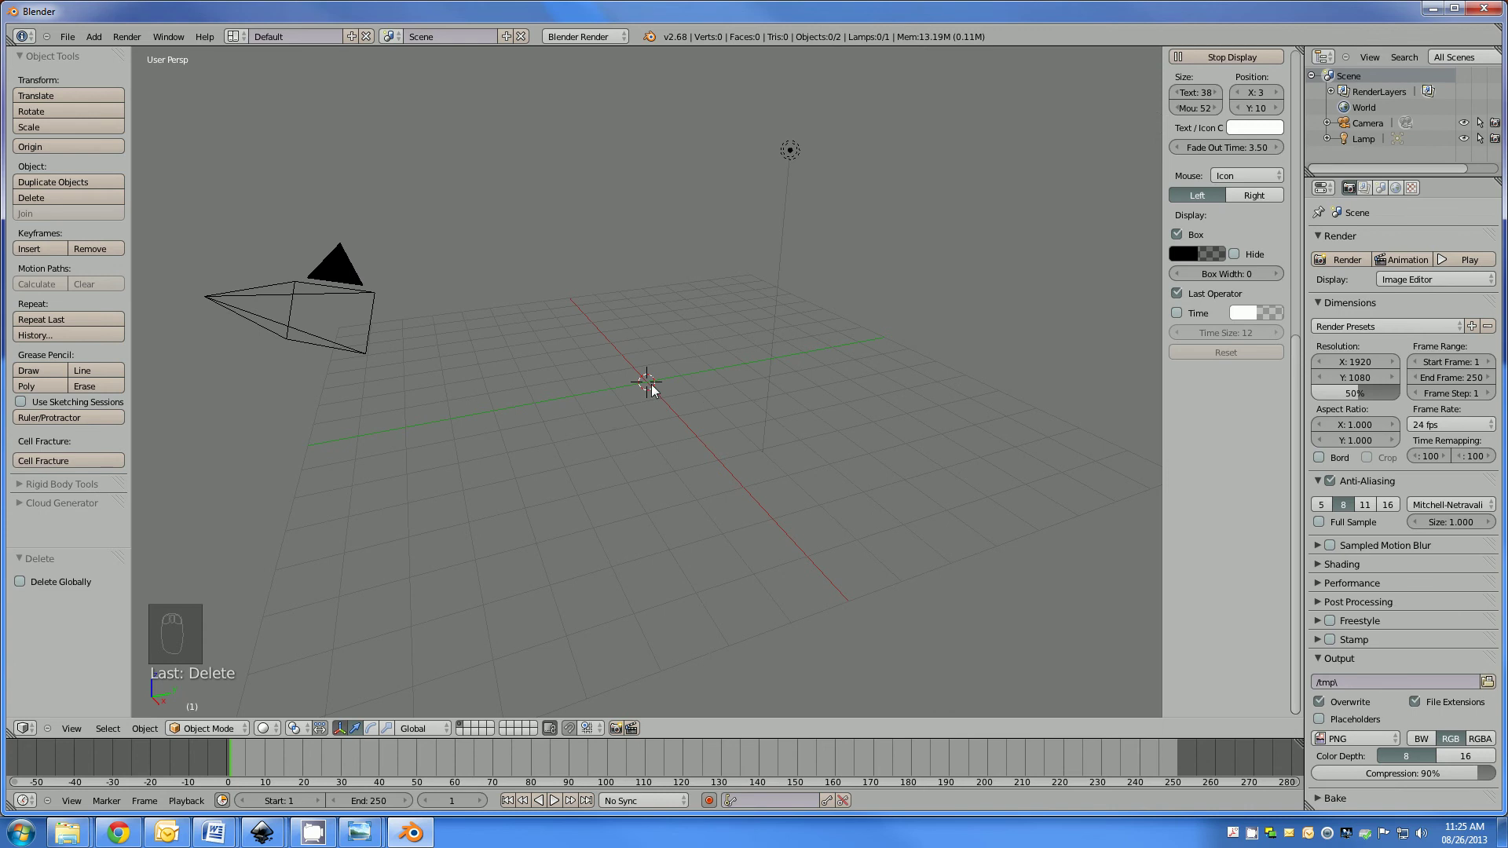
pyautogui.moveTo(627, 424); pyautogui.dragTo(626, 427)
# Add a Suzanne monkey head mesh at the scene centre.
pyautogui.press('shift+a')
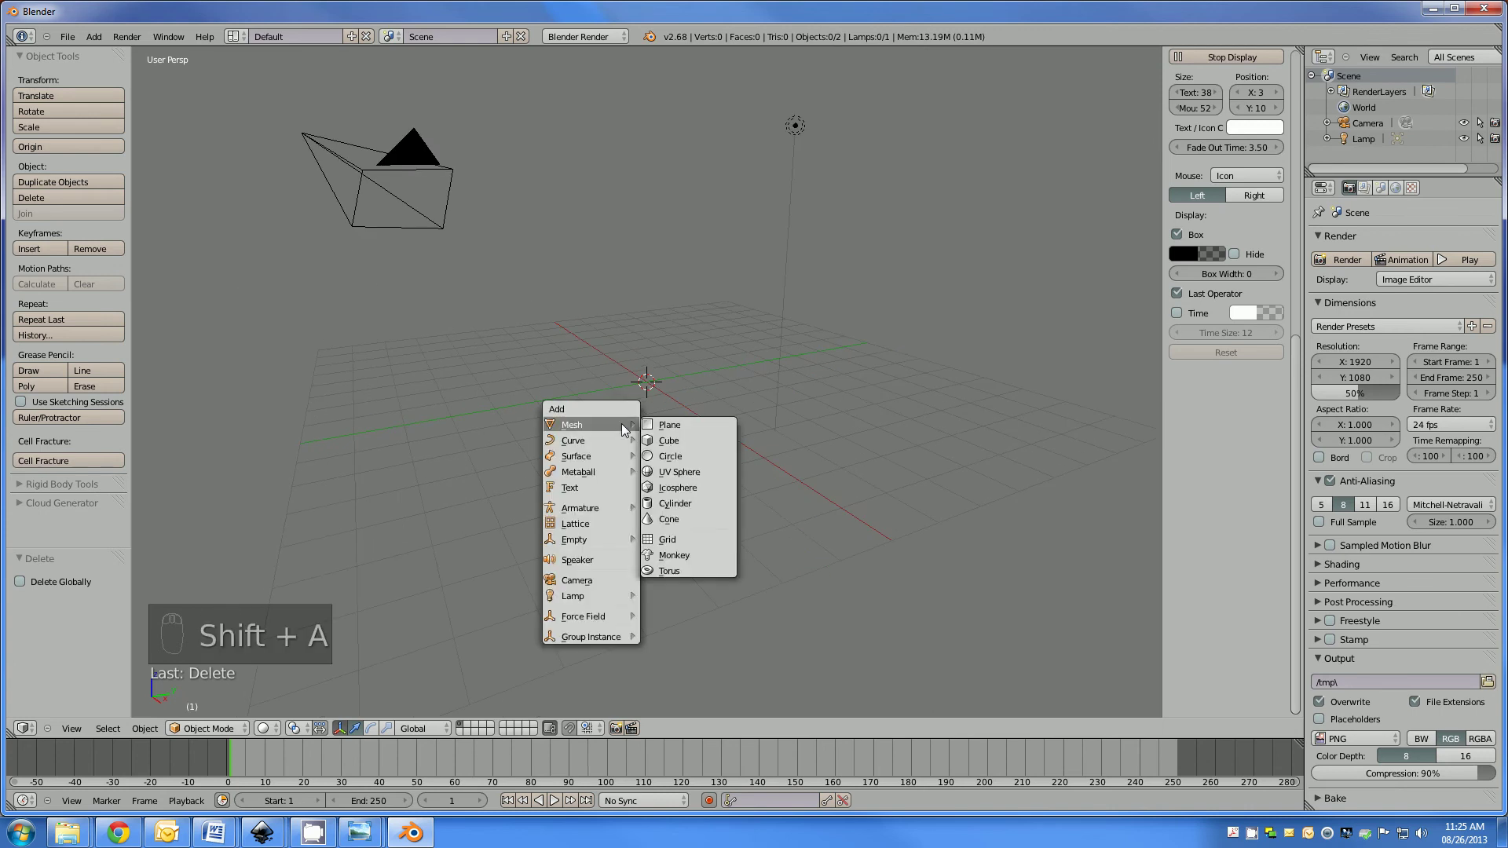
pyautogui.moveTo(646, 384); pyautogui.dragTo(652, 381)
pyautogui.moveTo(738, 368); pyautogui.dragTo(651, 380)
pyautogui.middleClick(652, 381)
pyautogui.click(652, 381)
# From the right view, tilt Suzanne about -12.8° and test-render through the camera.
pyautogui.press('KP_3')
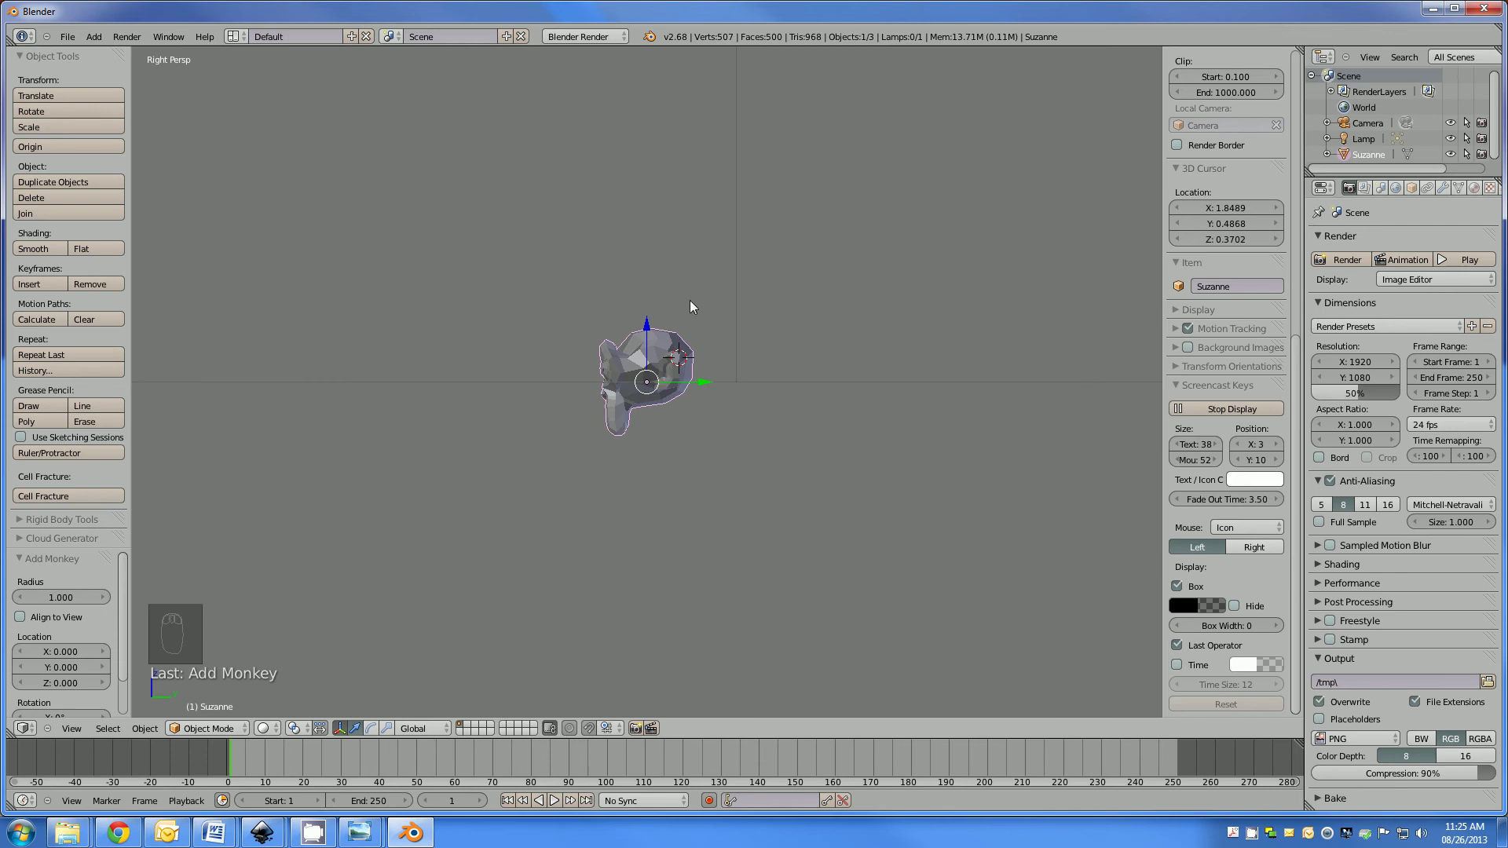
pyautogui.press('r')
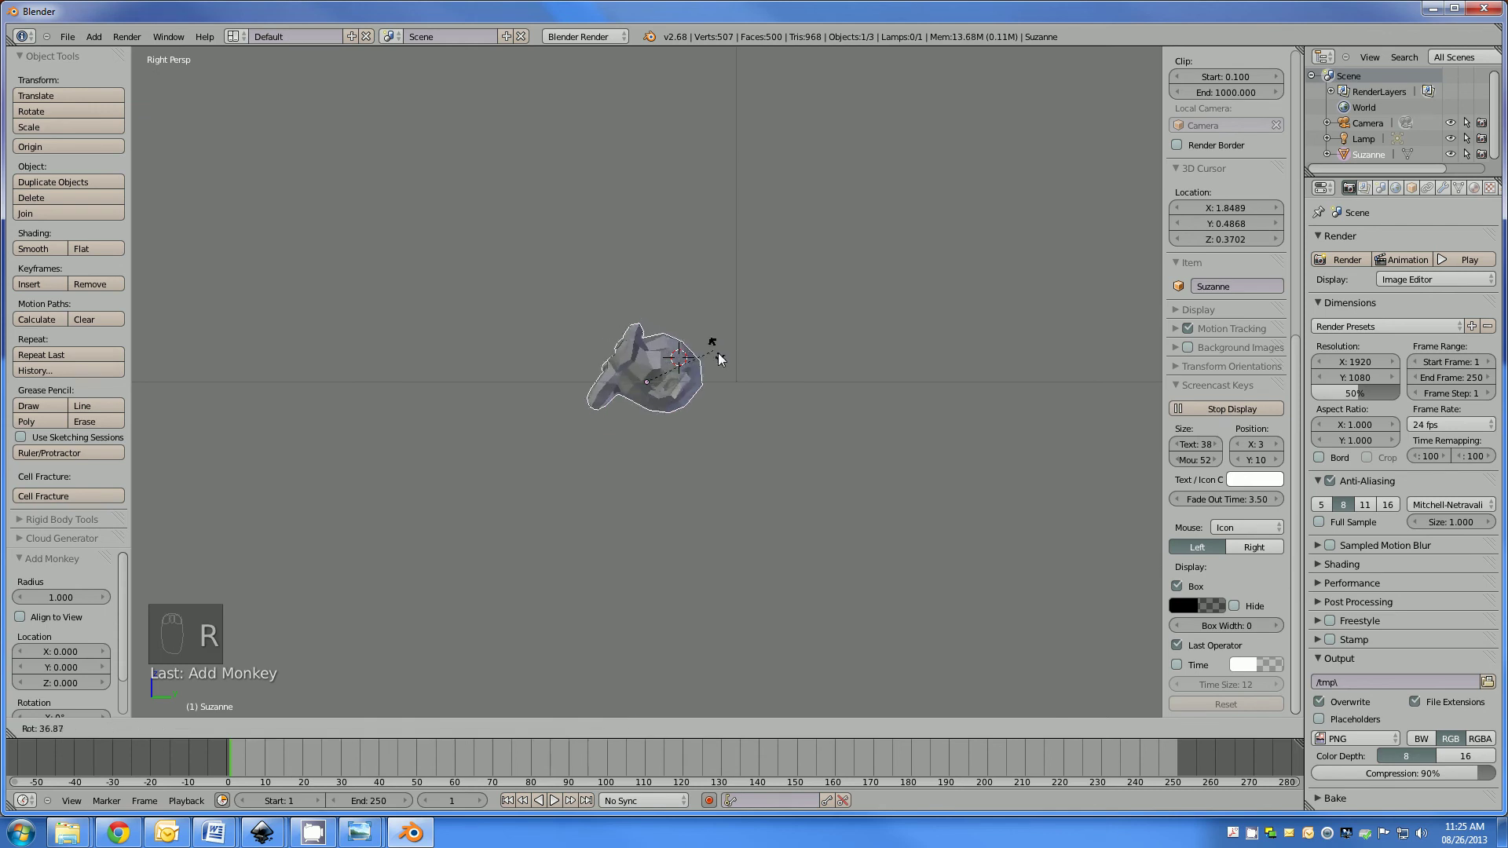
pyautogui.moveTo(650, 331); pyautogui.dragTo(738, 324)
pyautogui.press('r')
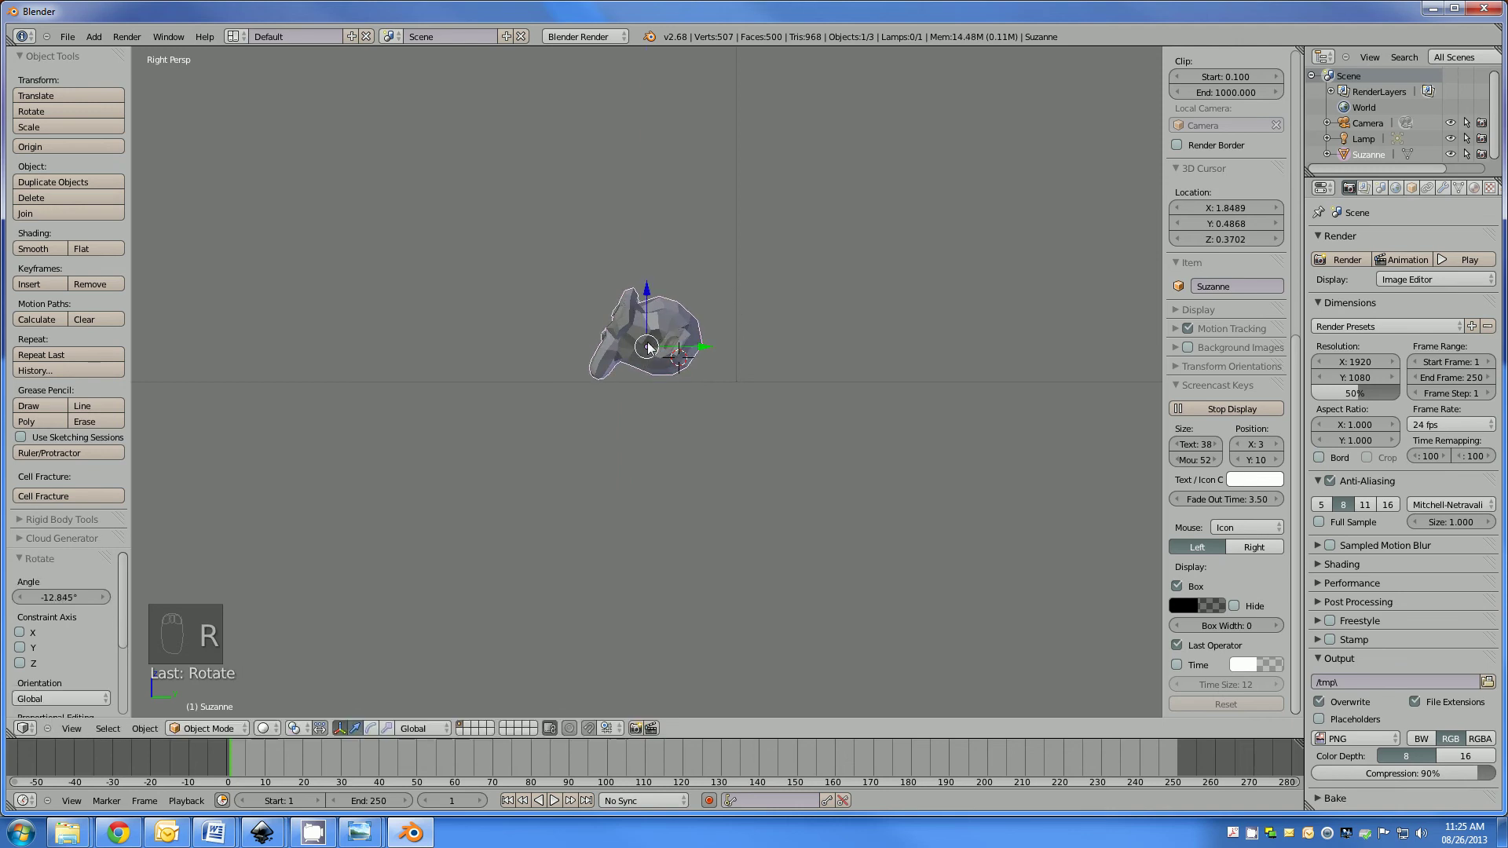
pyautogui.moveTo(672, 302); pyautogui.dragTo(652, 380)
pyautogui.press('KP_0')
pyautogui.moveTo(652, 380); pyautogui.dragTo(625, 286)
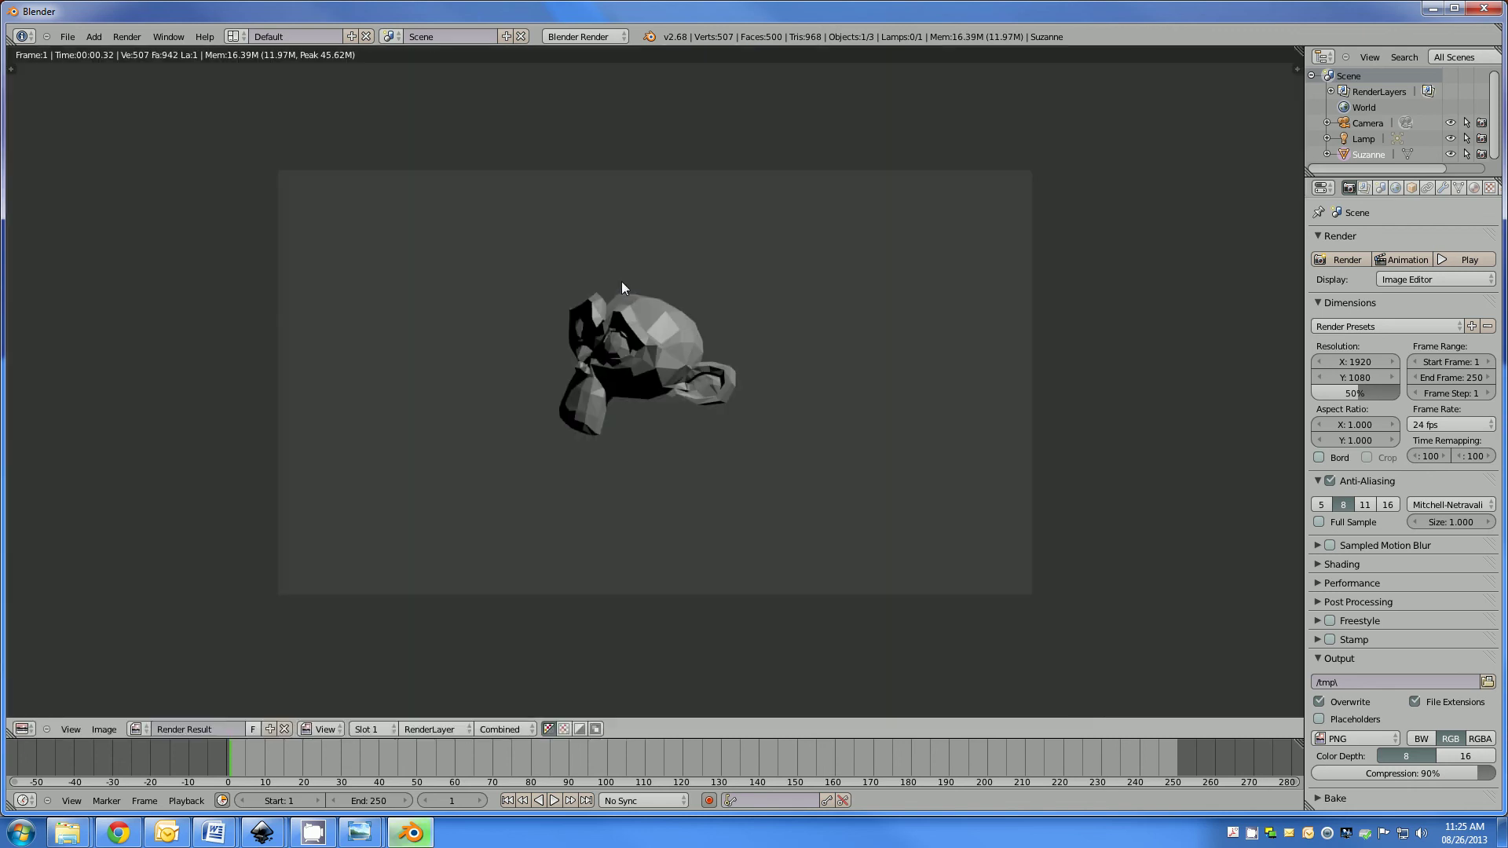
pyautogui.press('F12')
# Subdivide Suzanne, give it smooth shading and bring up its empty material settings.
pyautogui.press('Escape')
pyautogui.moveTo(639, 371); pyautogui.dragTo(636, 385)
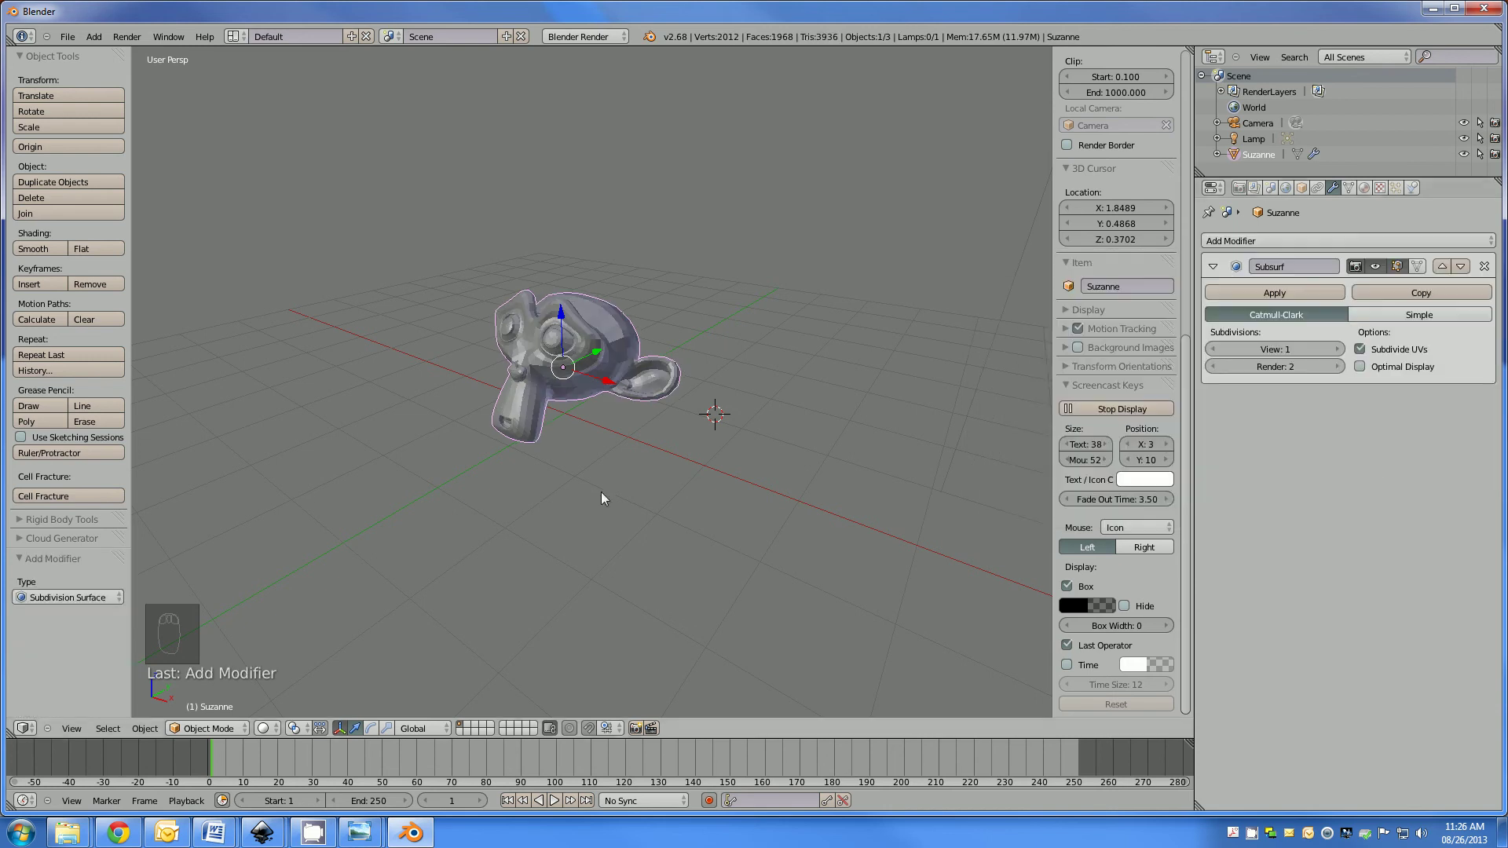
pyautogui.moveTo(672, 412); pyautogui.dragTo(65, 258)
pyautogui.moveTo(55, 256); pyautogui.dragTo(705, 282)
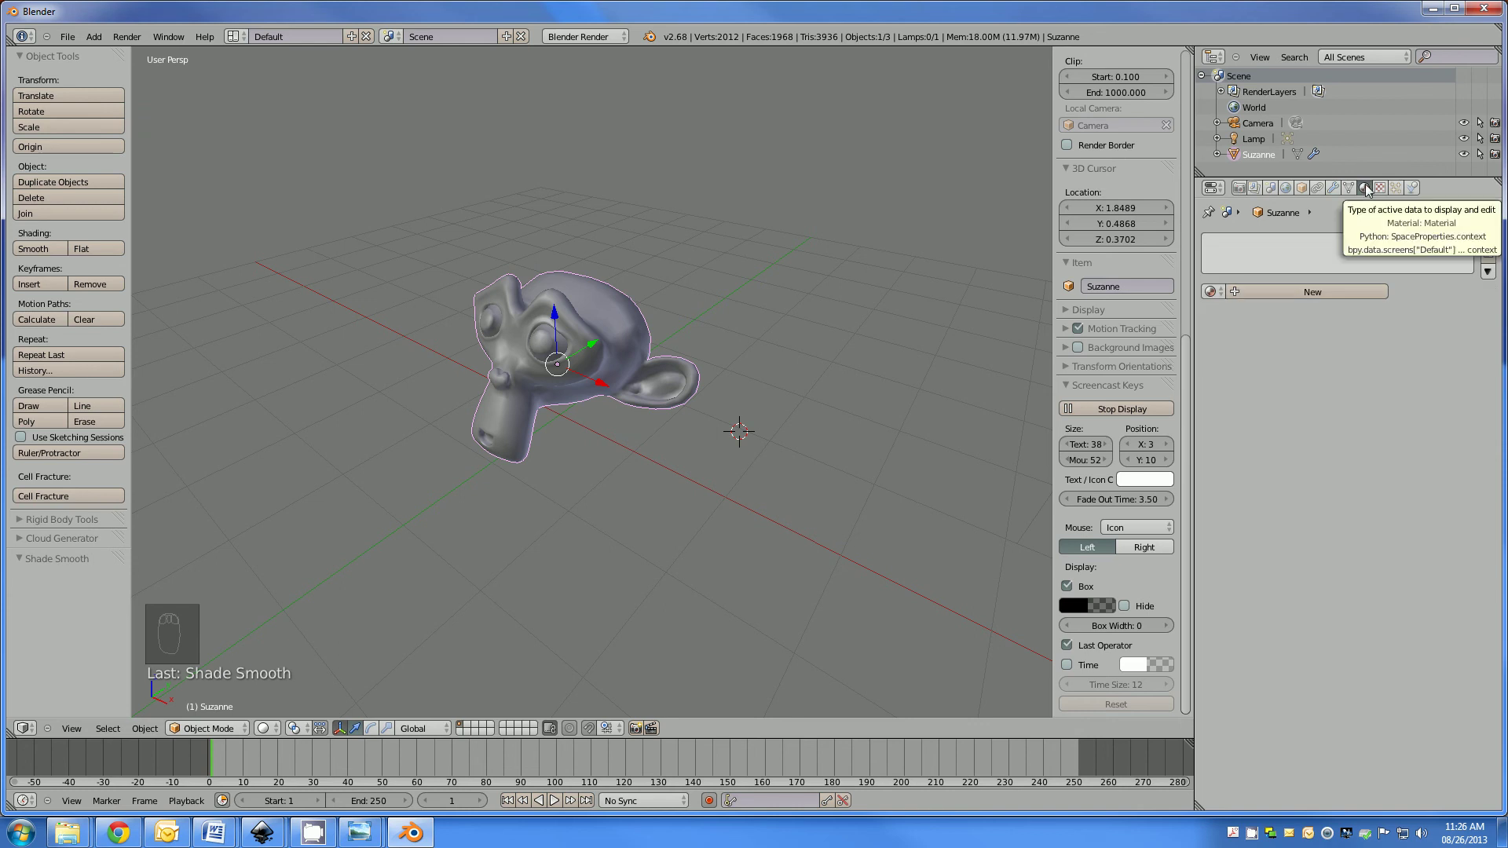
# Create a white material SOLIDO for Suzanne with Phong specular and hardness 15.
pyautogui.moveTo(1240, 293); pyautogui.dragTo(1271, 573)
pyautogui.moveTo(1269, 573); pyautogui.dragTo(1255, 590)
pyautogui.moveTo(1255, 590); pyautogui.dragTo(736, 434)
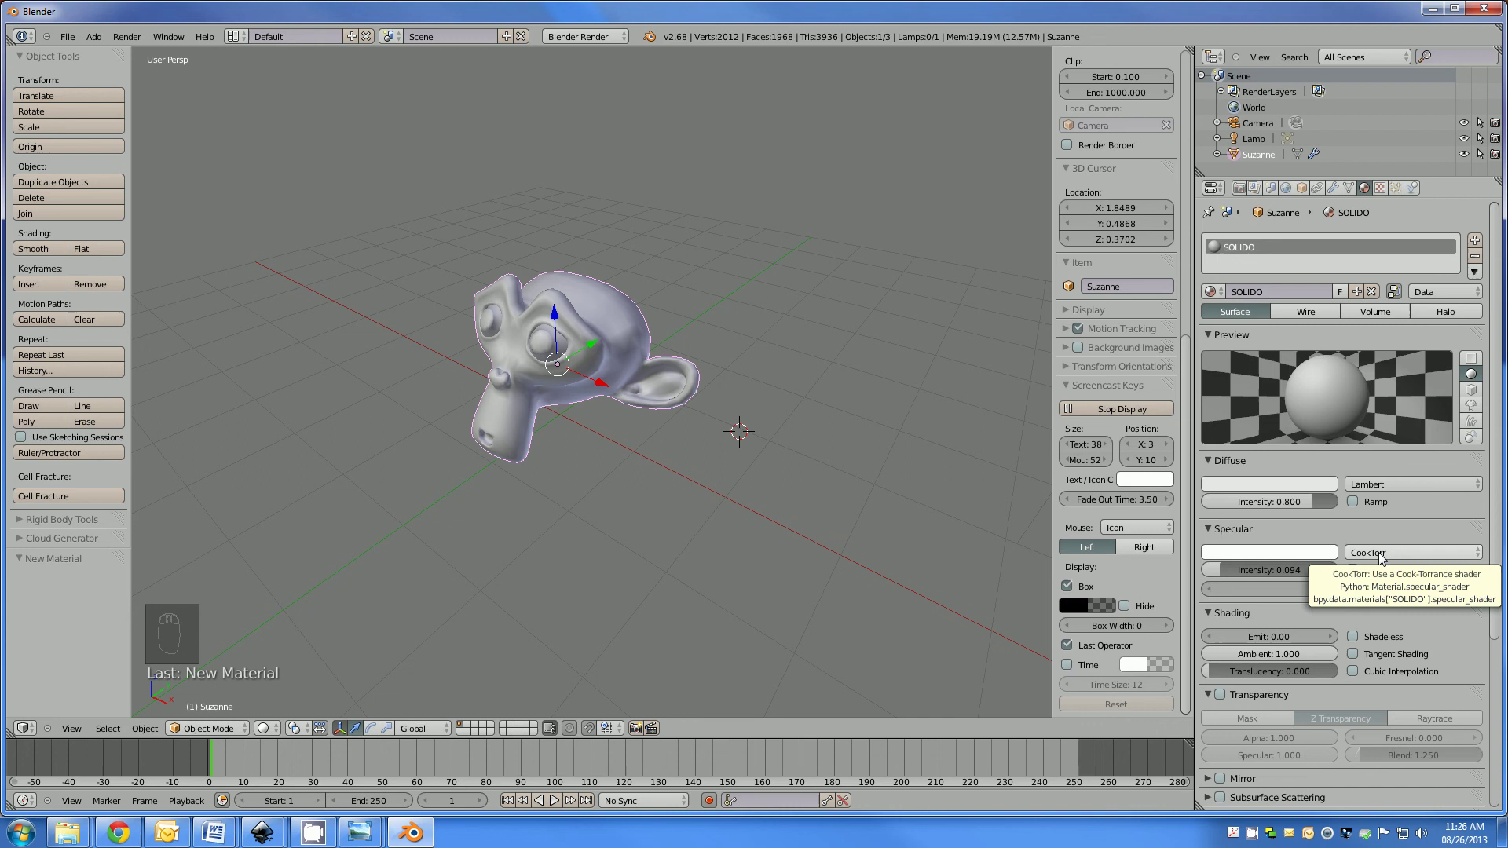
pyautogui.moveTo(1383, 557); pyautogui.dragTo(1381, 564)
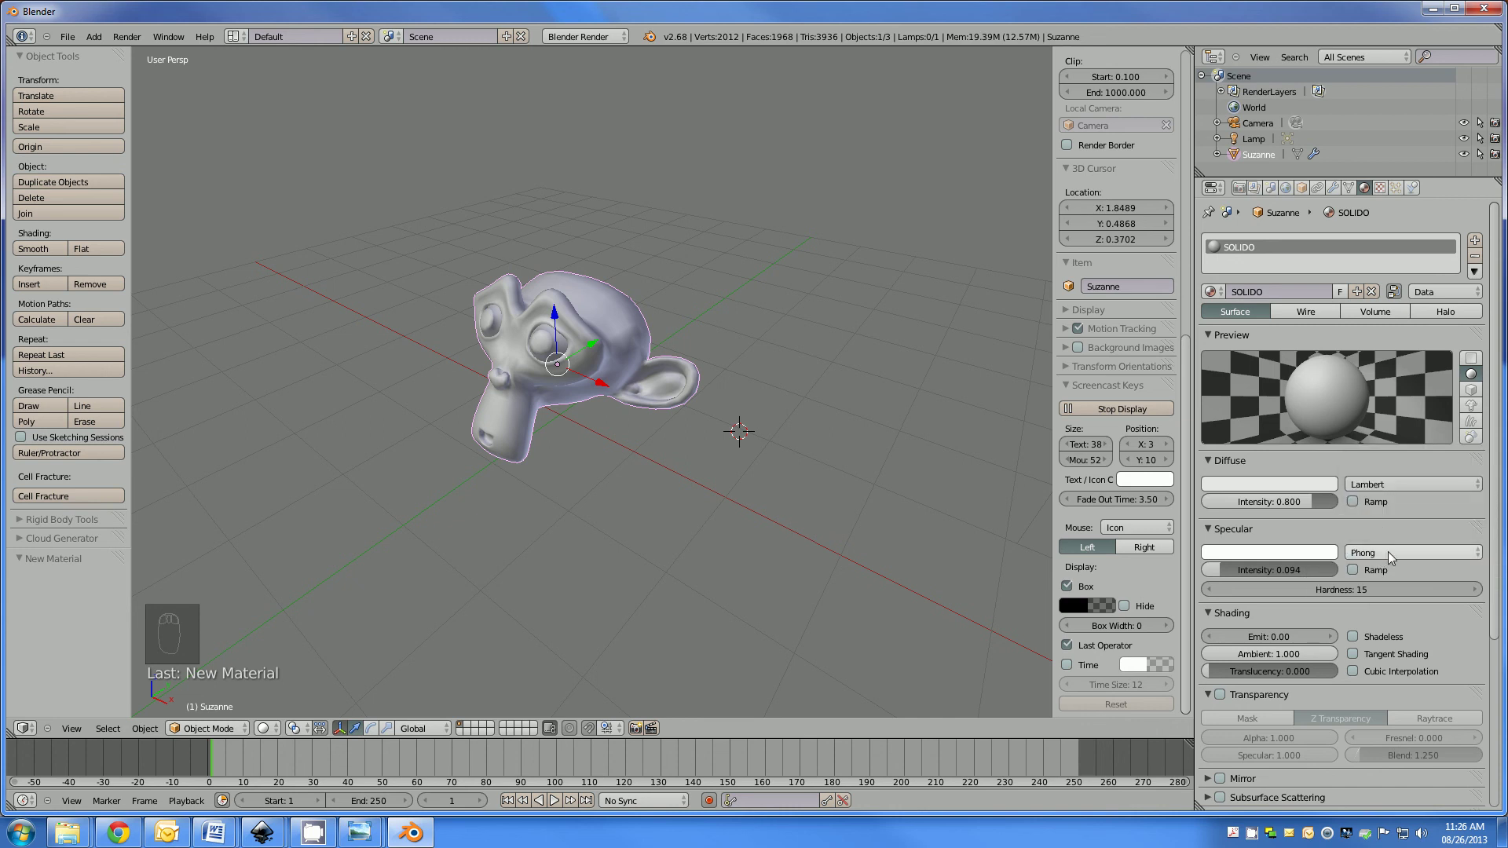
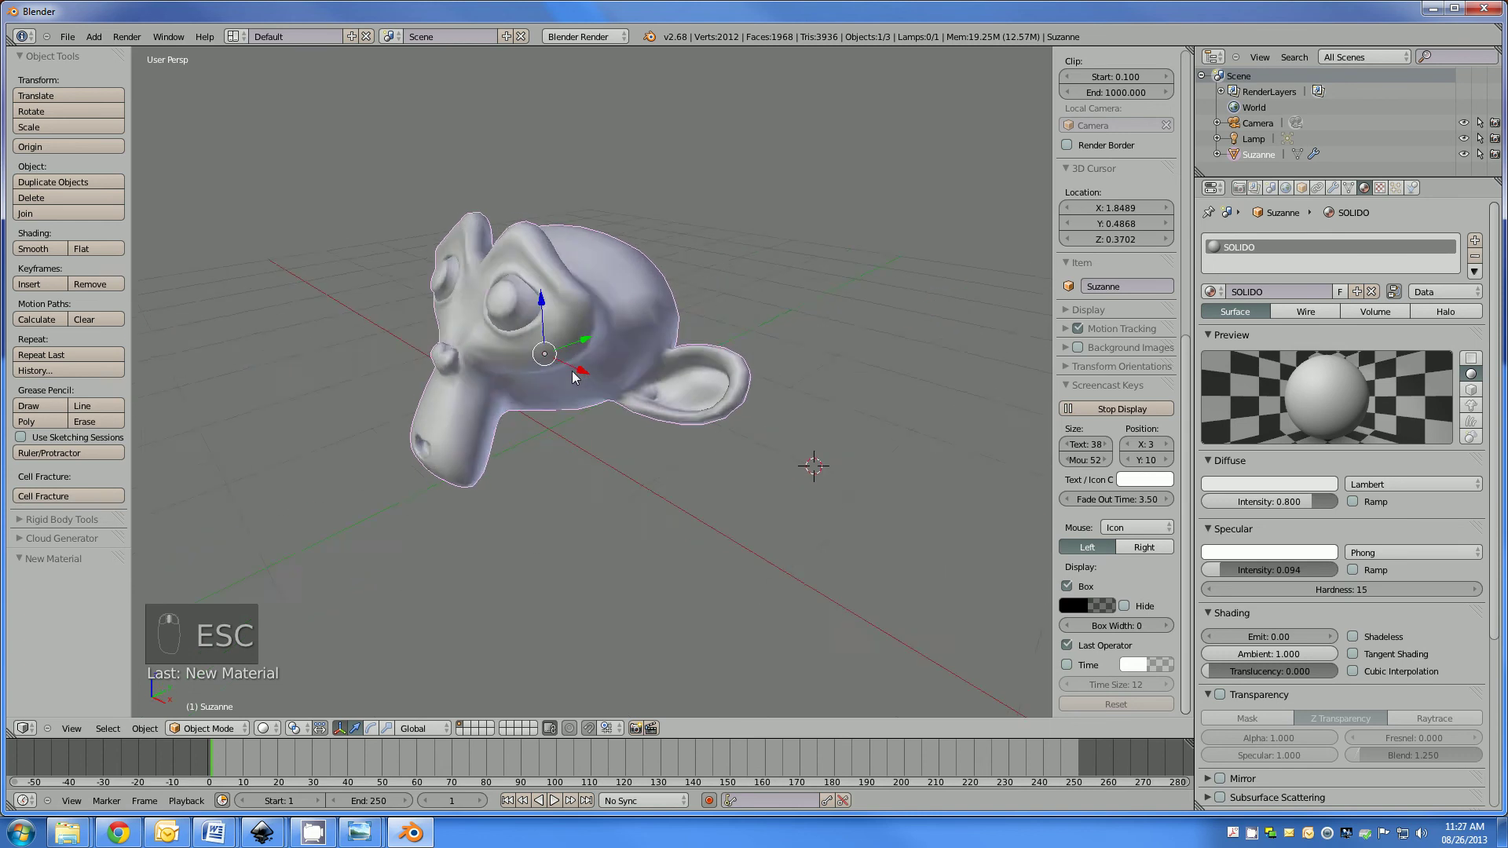
pyautogui.moveTo(509, 338); pyautogui.dragTo(574, 342)
pyautogui.moveTo(608, 349); pyautogui.dragTo(583, 309)
pyautogui.middleClick(583, 309)
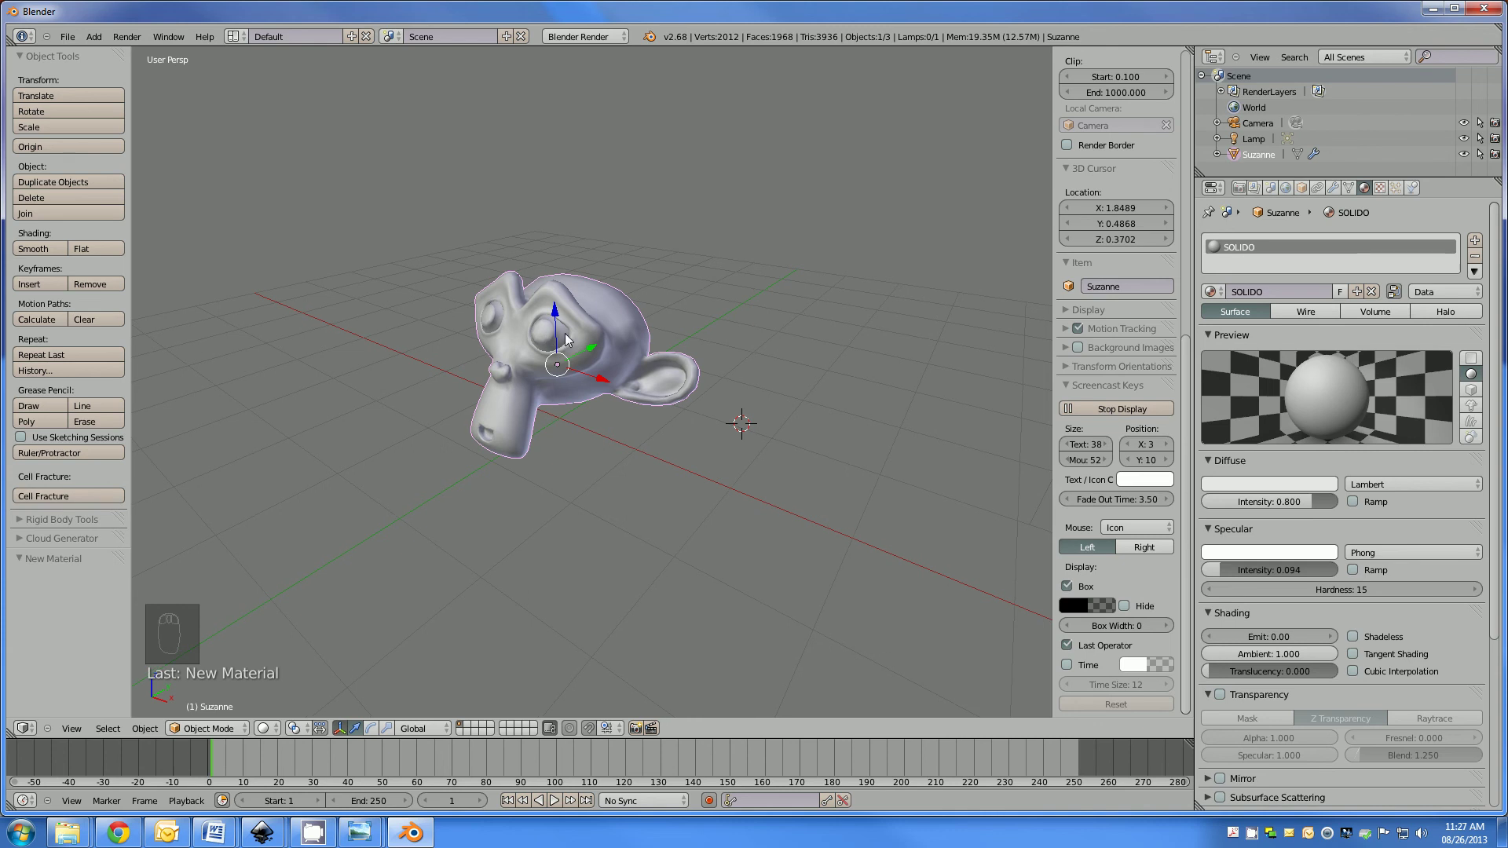
# Duplicate Suzanne in place and move the copy Suzanne.001 to its own layer.
pyautogui.press('shift+d')
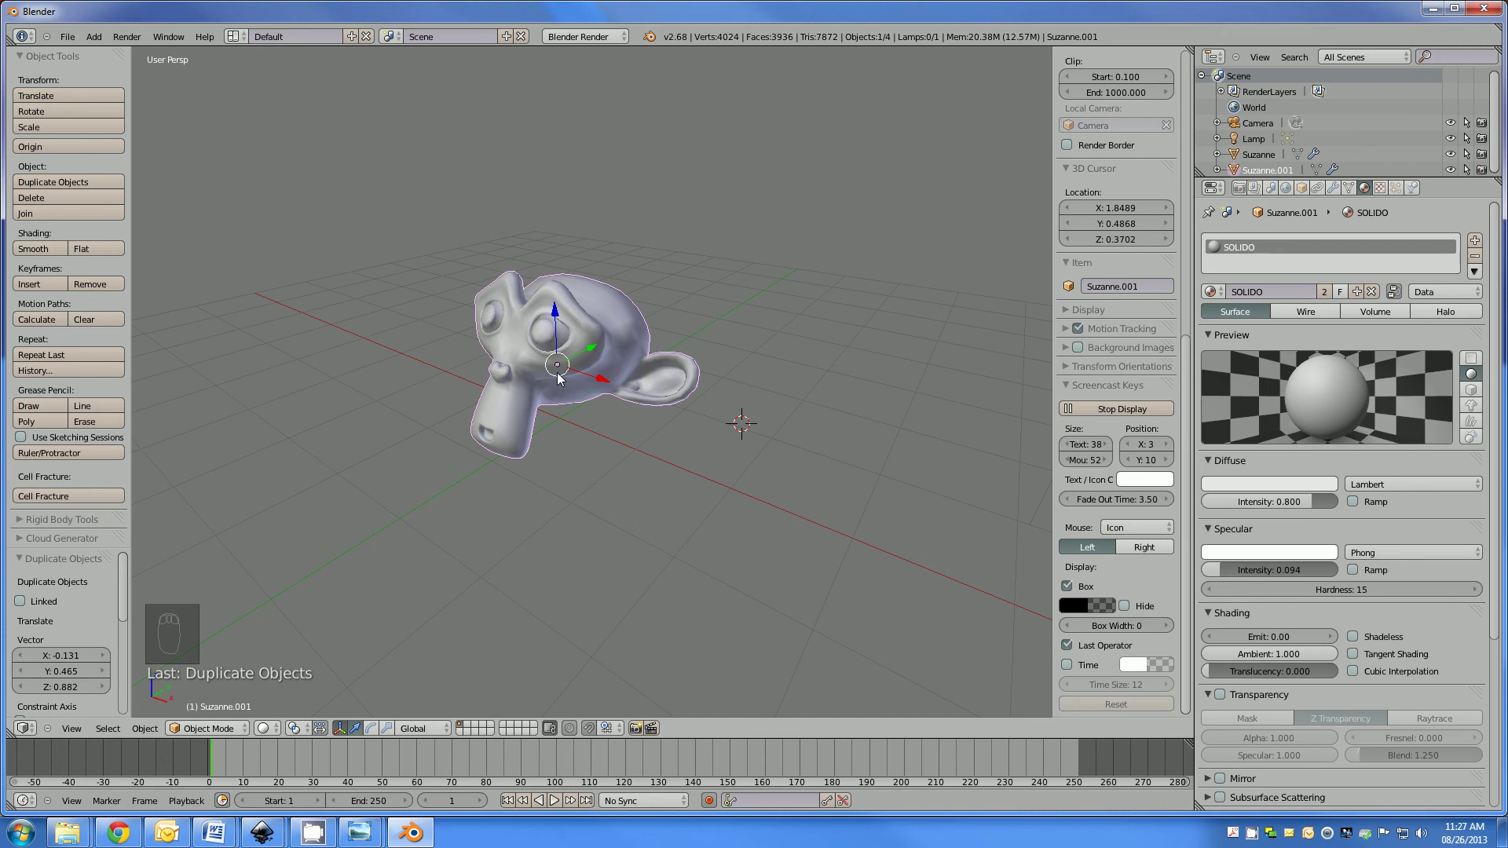
pyautogui.press('m')
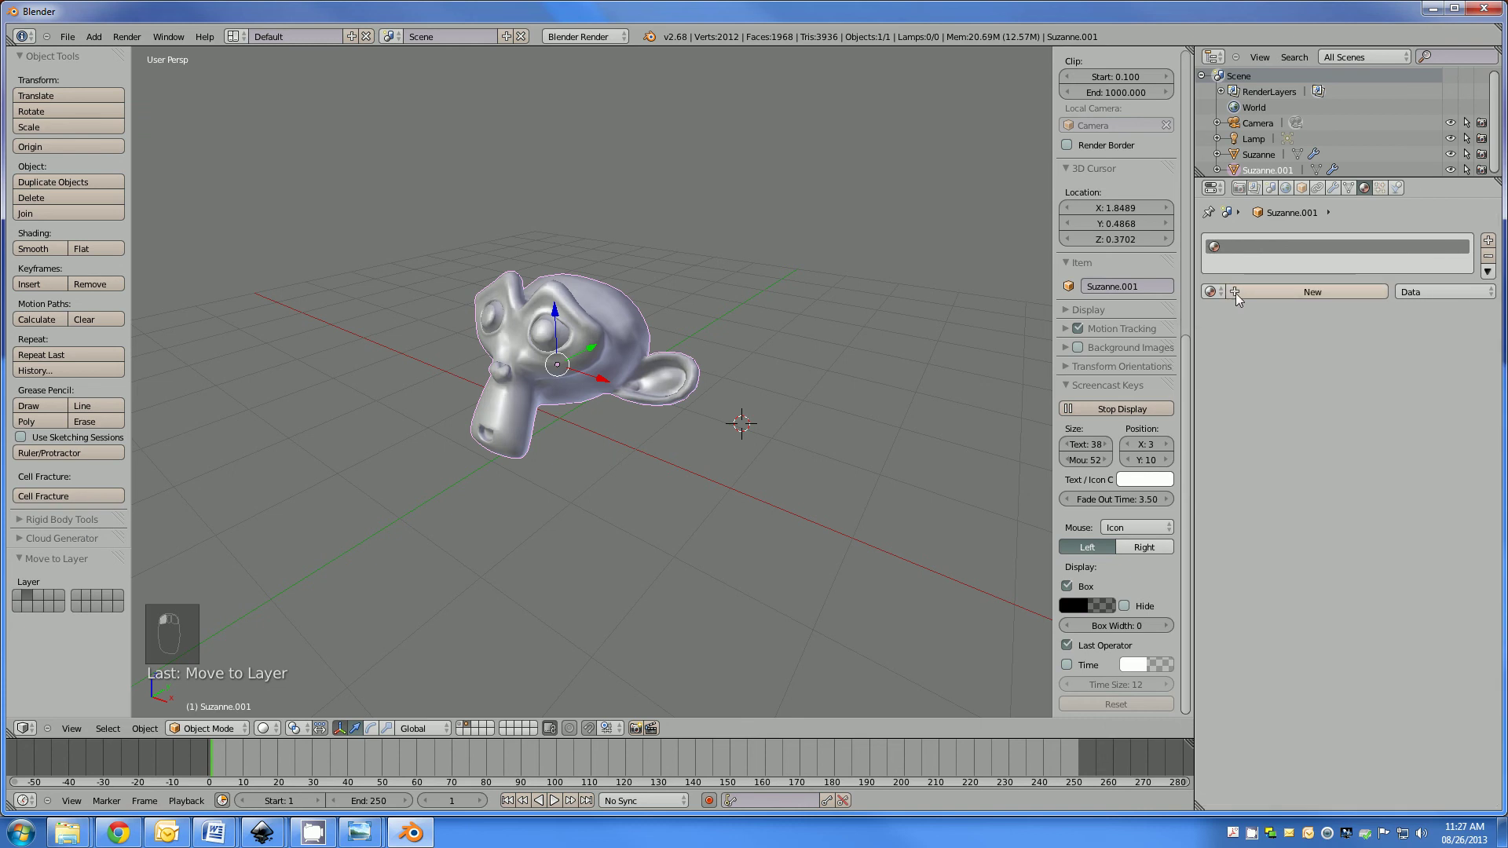
# Give Suzanne.001 a black material, specular 0, Z transparency alpha 0.5 and Z offset 0.5.
pyautogui.moveTo(1239, 297); pyautogui.dragTo(1285, 511)
pyautogui.moveTo(1284, 511); pyautogui.dragTo(1270, 511)
pyautogui.moveTo(1270, 511); pyautogui.dragTo(1257, 498)
pyautogui.moveTo(1257, 498); pyautogui.dragTo(1212, 621)
pyautogui.moveTo(1212, 622); pyautogui.dragTo(1262, 719)
pyautogui.moveTo(1262, 719); pyautogui.dragTo(1275, 699)
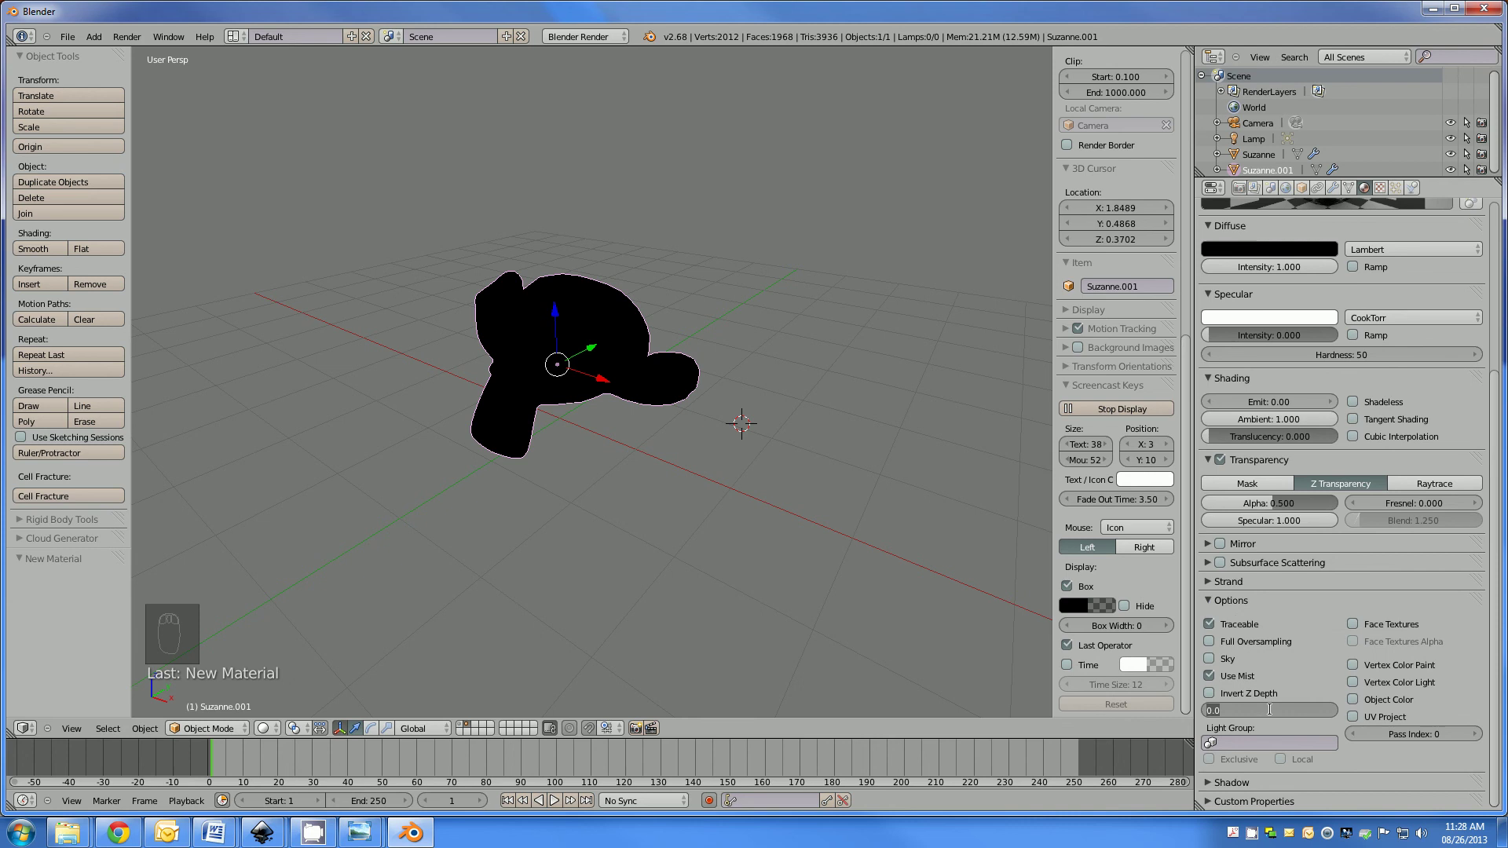
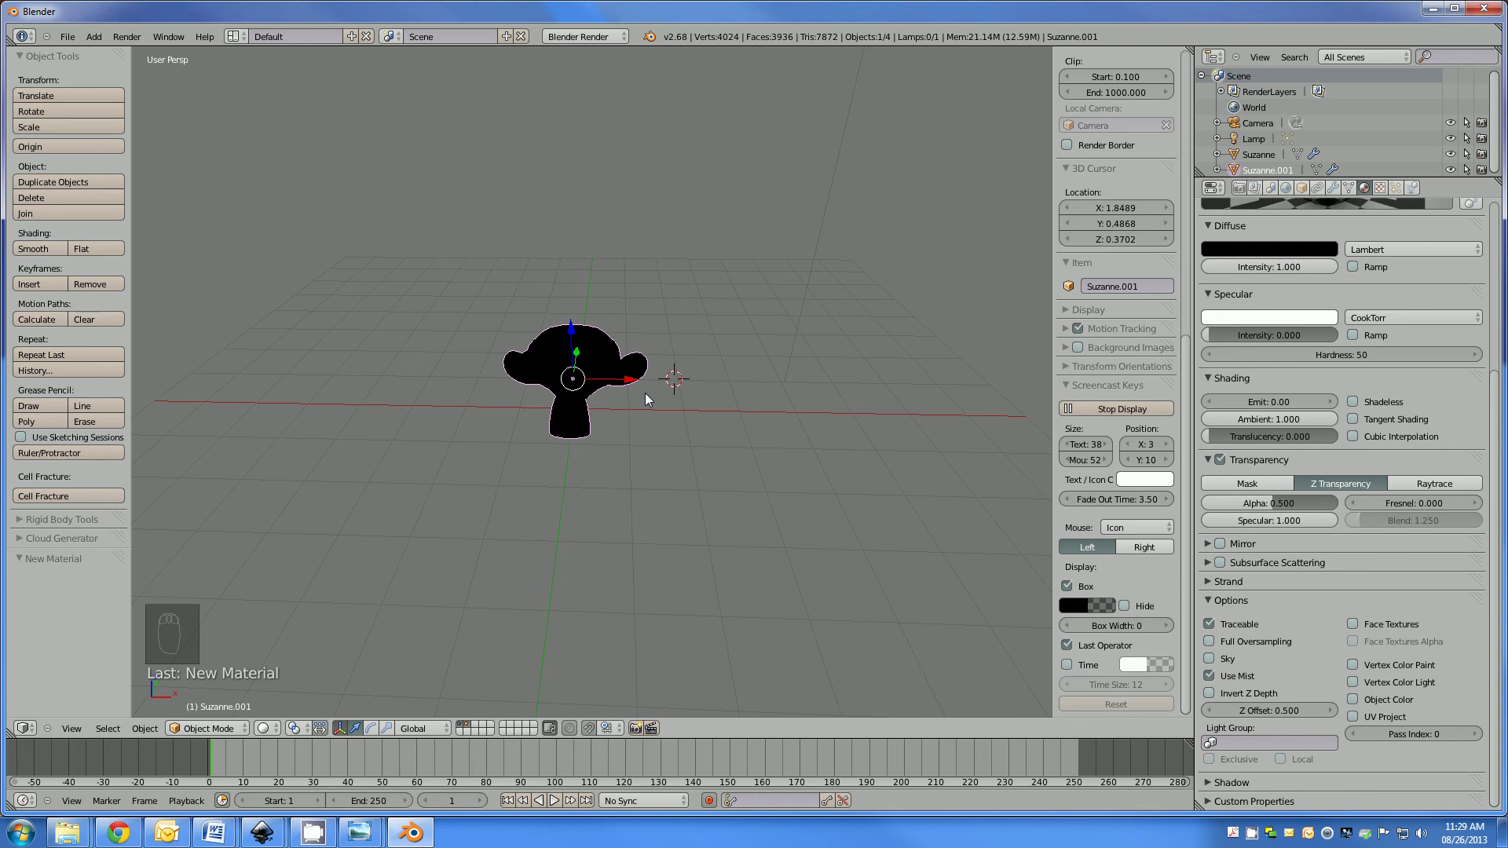
pyautogui.moveTo(520, 382); pyautogui.dragTo(588, 383)
pyautogui.press('a')
pyautogui.moveTo(515, 396); pyautogui.dragTo(601, 410)
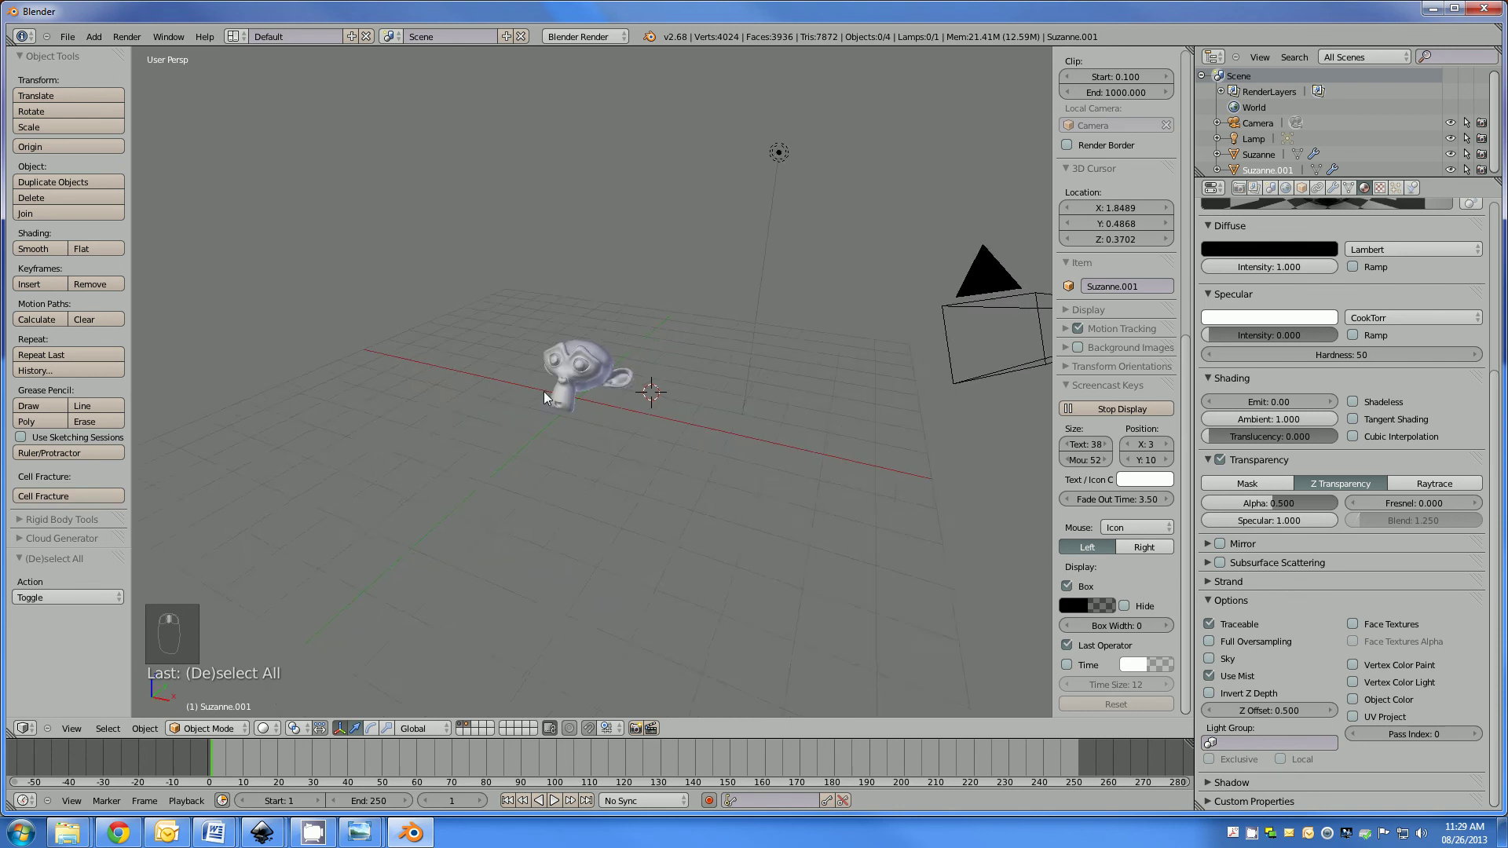
pyautogui.moveTo(546, 397); pyautogui.dragTo(563, 395)
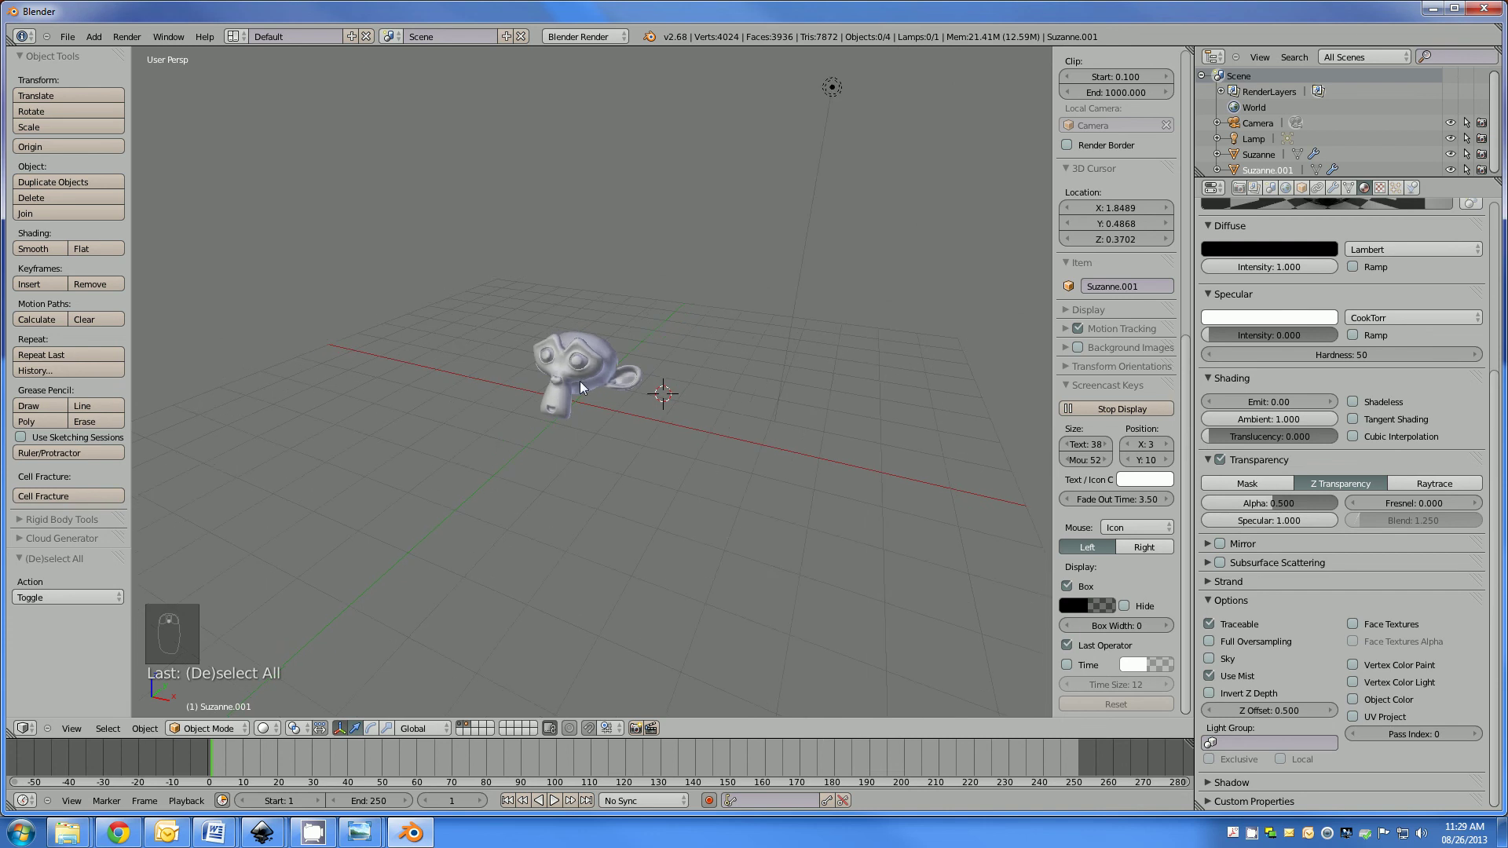
pyautogui.moveTo(584, 386); pyautogui.dragTo(610, 363)
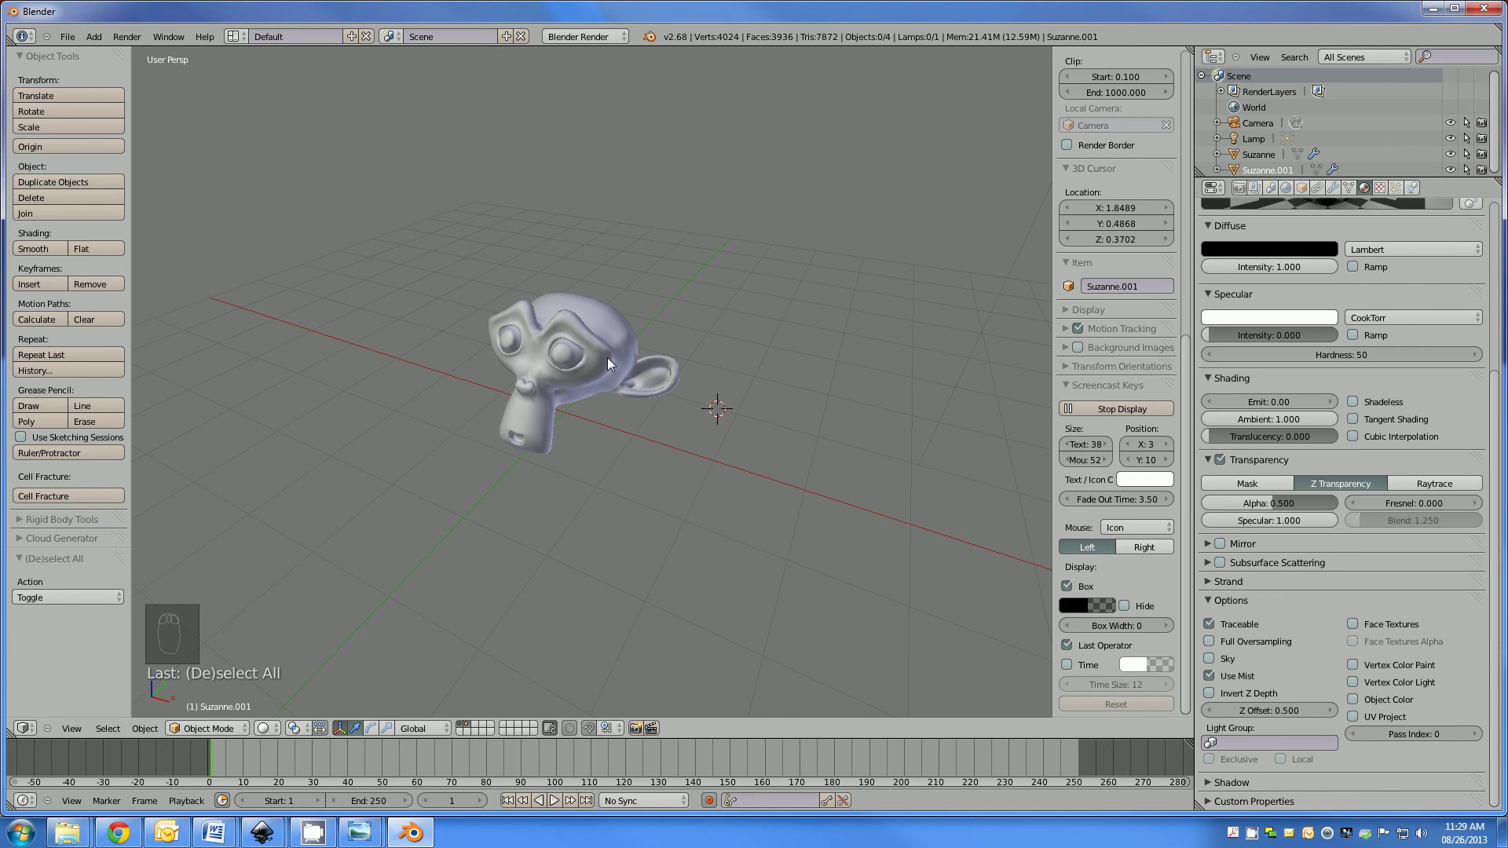
pyautogui.middleClick(578, 367)
pyautogui.moveTo(575, 367); pyautogui.dragTo(586, 337)
pyautogui.middleClick(585, 338)
pyautogui.moveTo(646, 347); pyautogui.dragTo(612, 353)
pyautogui.press('a')
pyautogui.middleClick(564, 365)
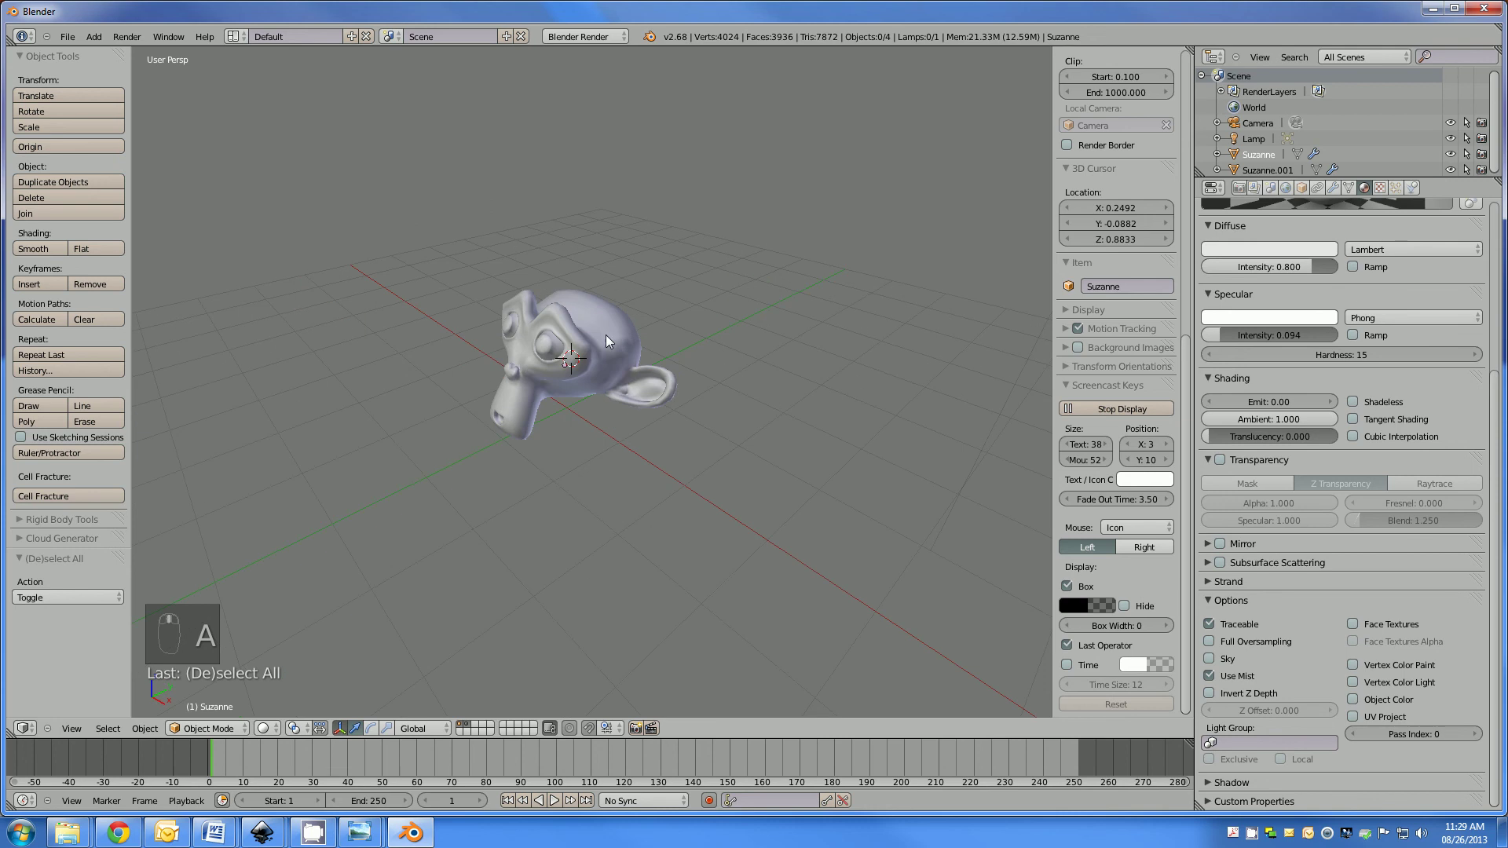
# Add a floor plane beneath Suzanne and scale it up five times.
pyautogui.press('shift+a')
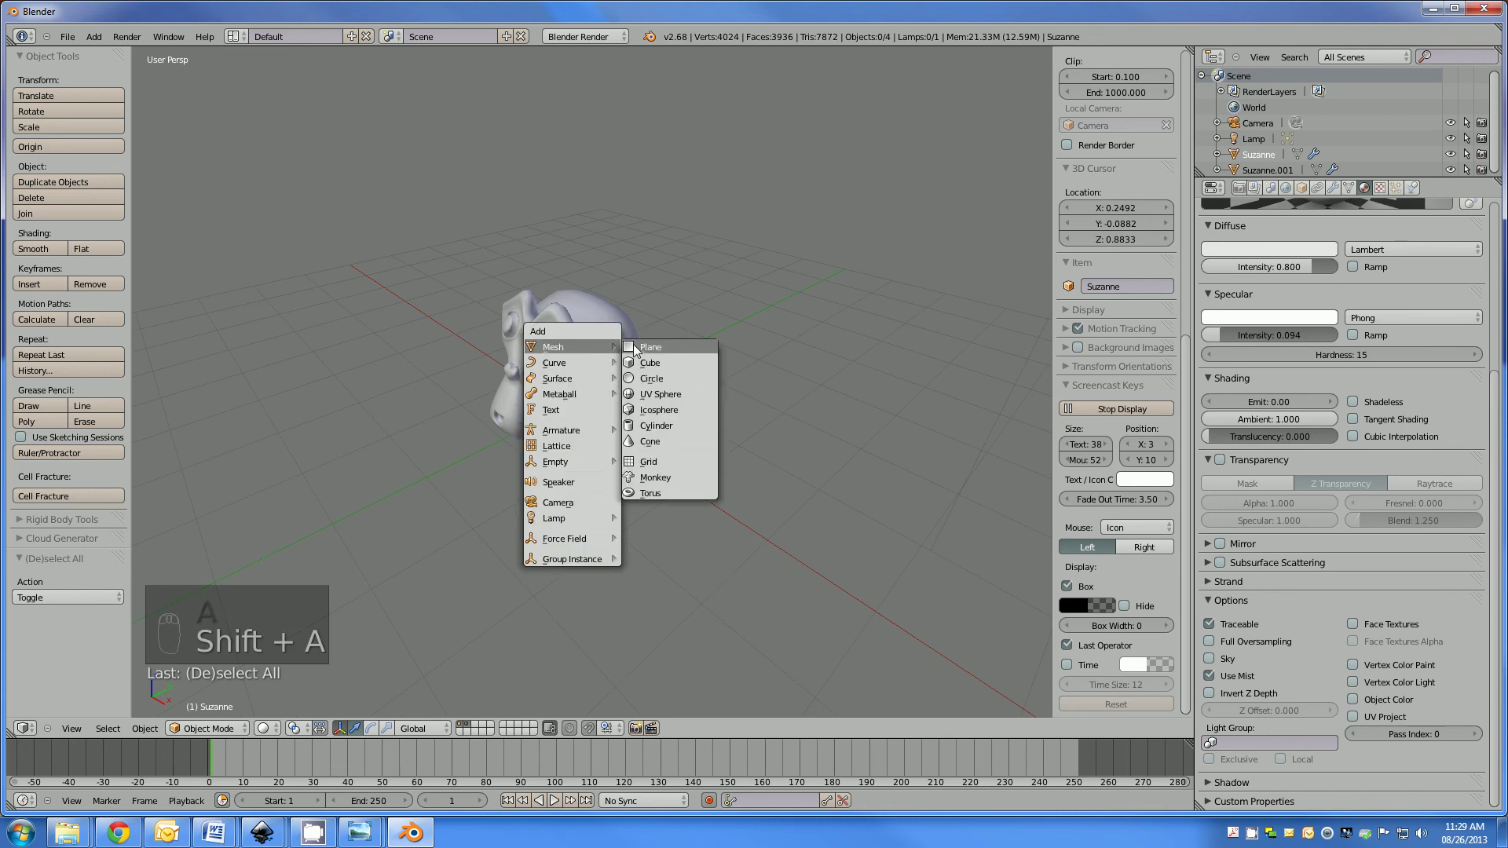
pyautogui.press('s')
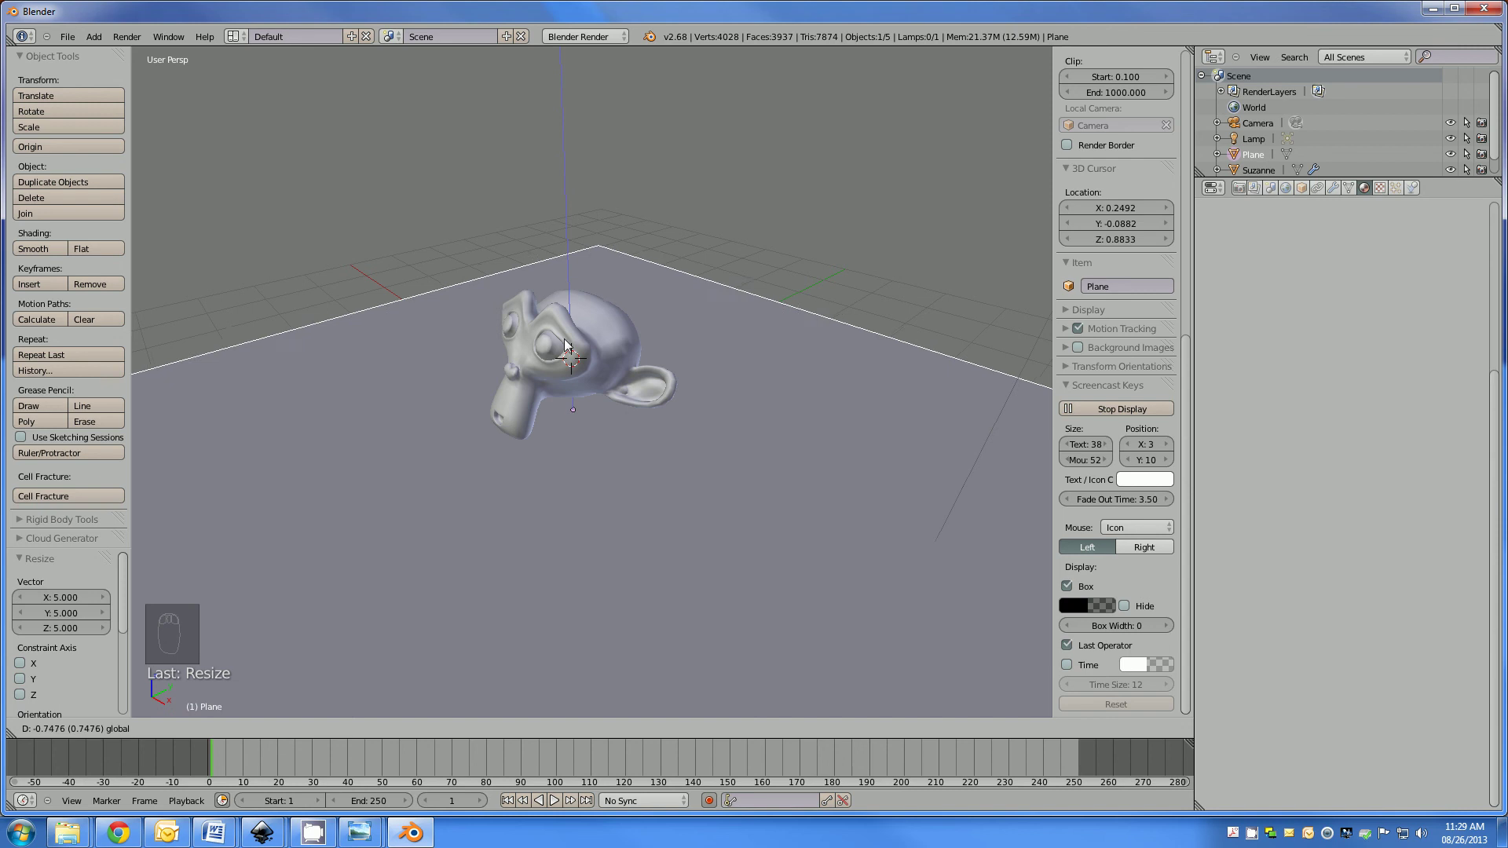
pyautogui.moveTo(520, 331); pyautogui.dragTo(439, 756)
# Extrude the plane's back edge up into a wall and fill the floor-wall corner into a bend.
pyautogui.press('Tab')
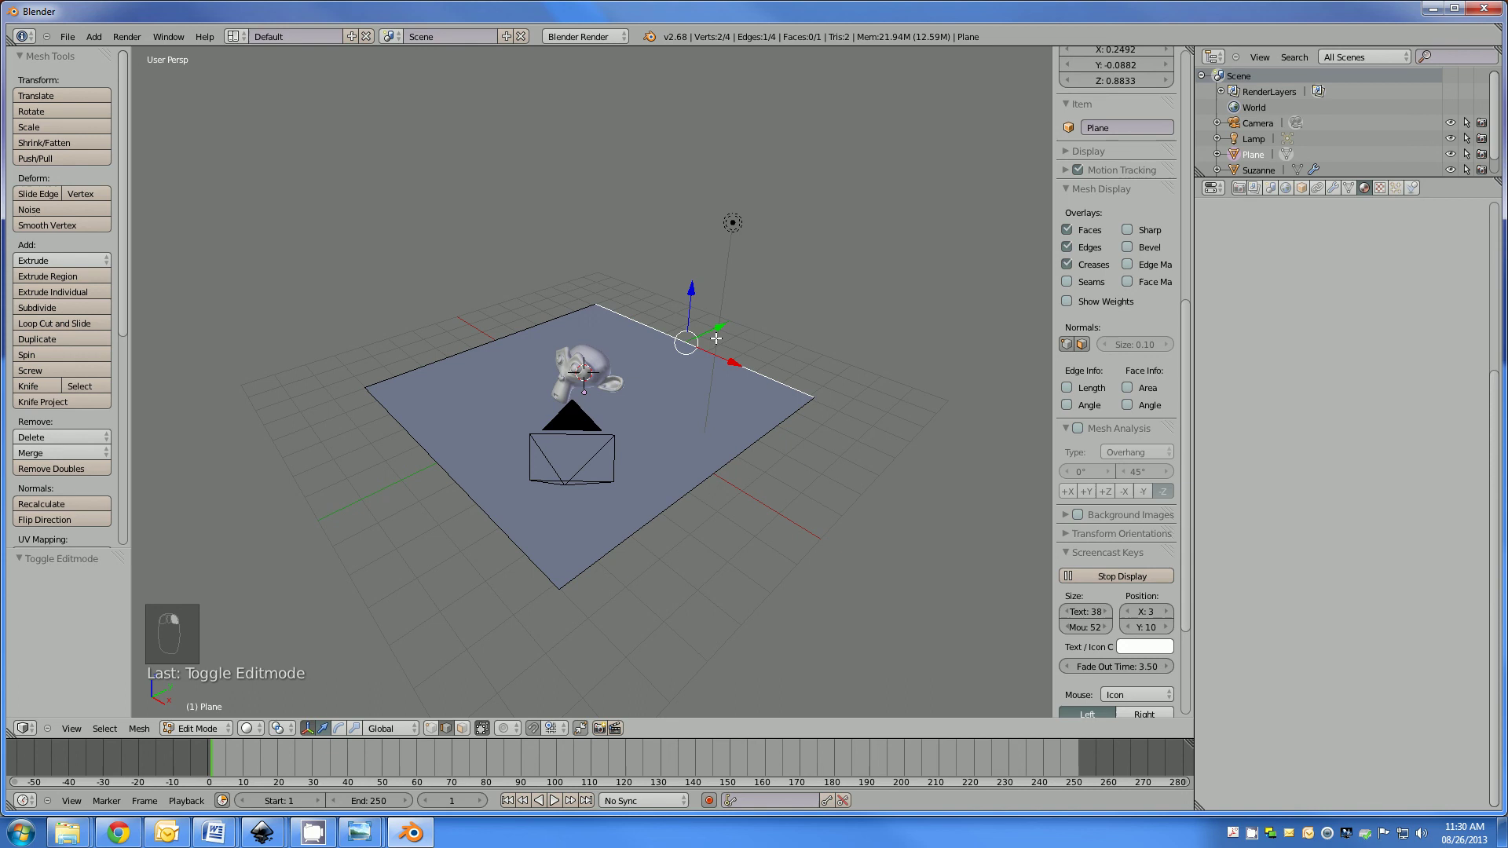
pyautogui.press('e')
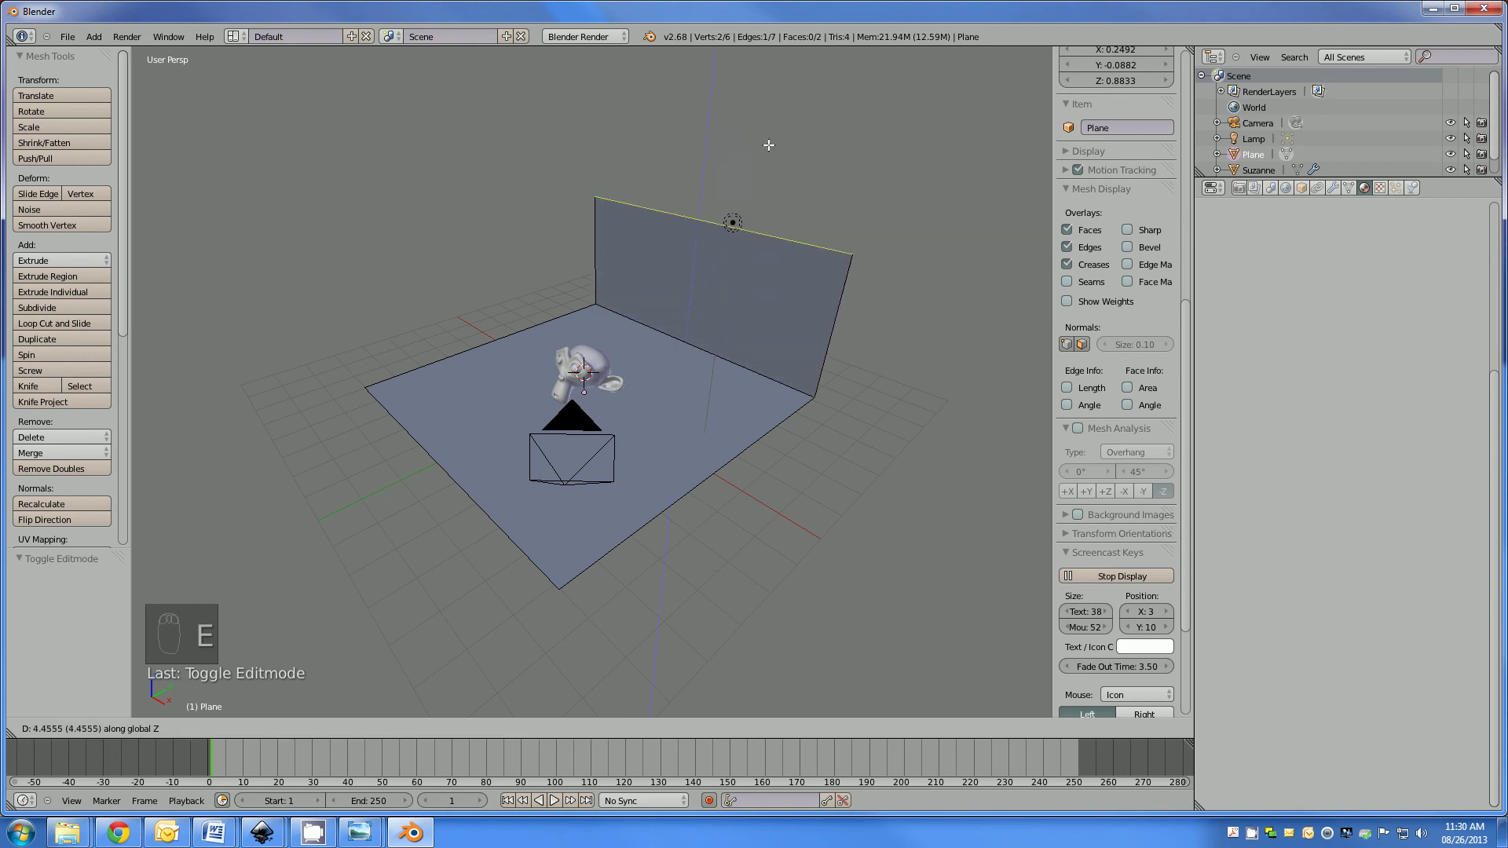
pyautogui.click(584, 371)
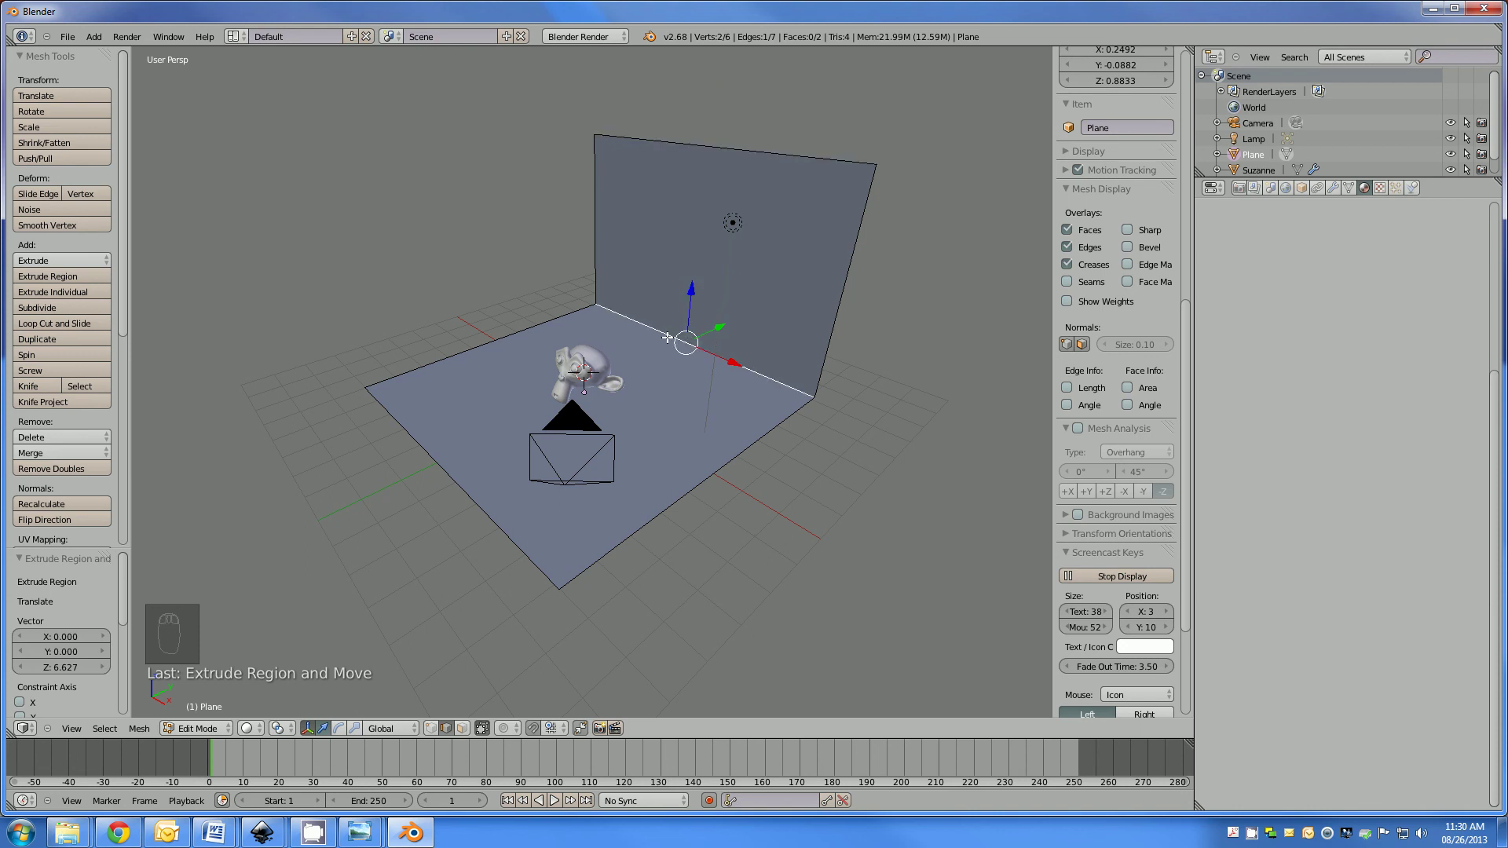
pyautogui.press('ctrl+b')
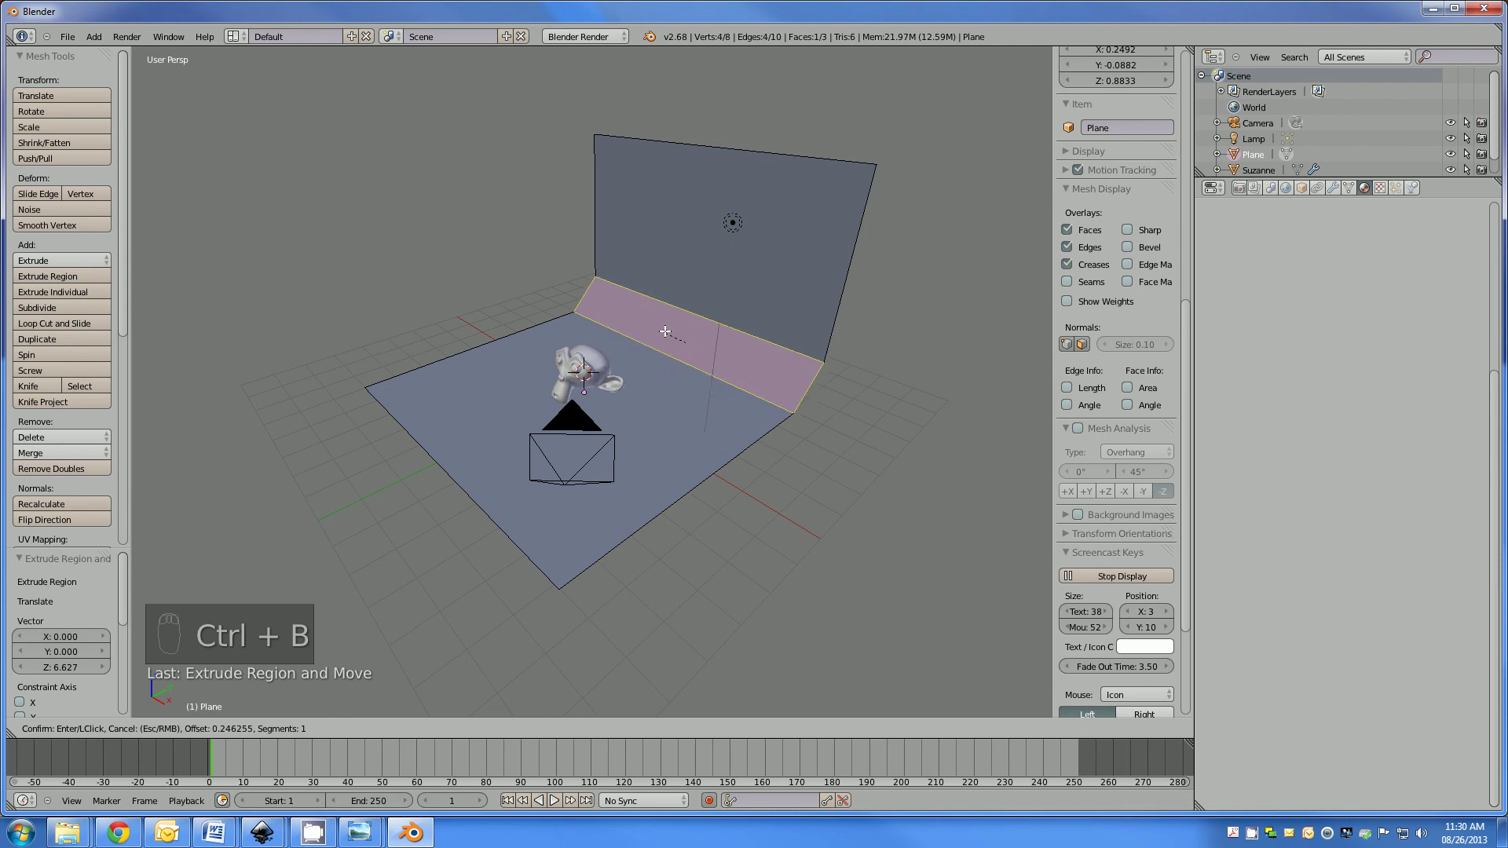
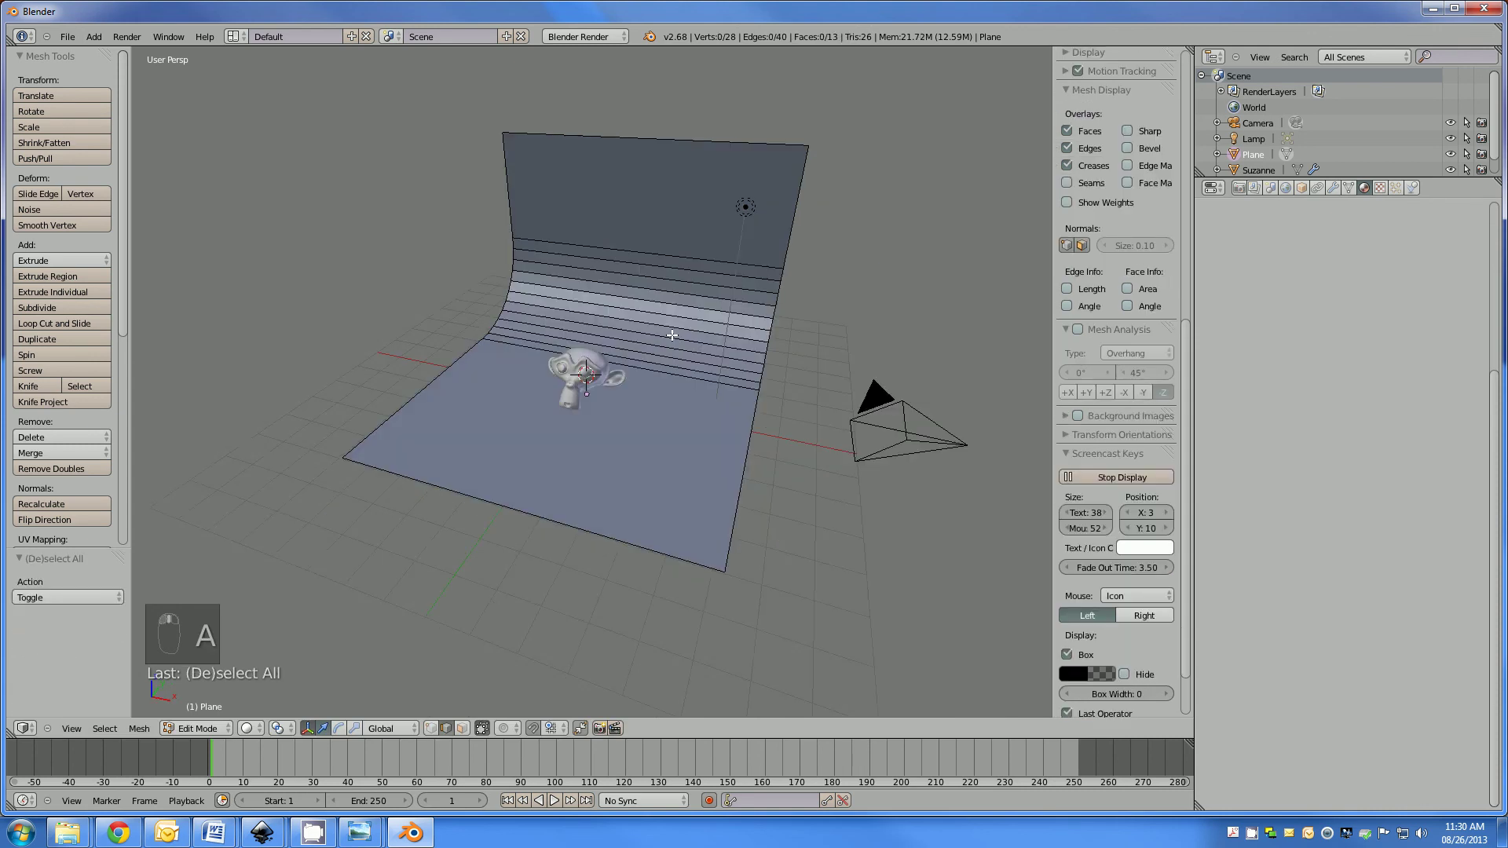
# Smooth-shade the backdrop, widen it 1.504 times along X and check the camera view.
pyautogui.press('Tab')
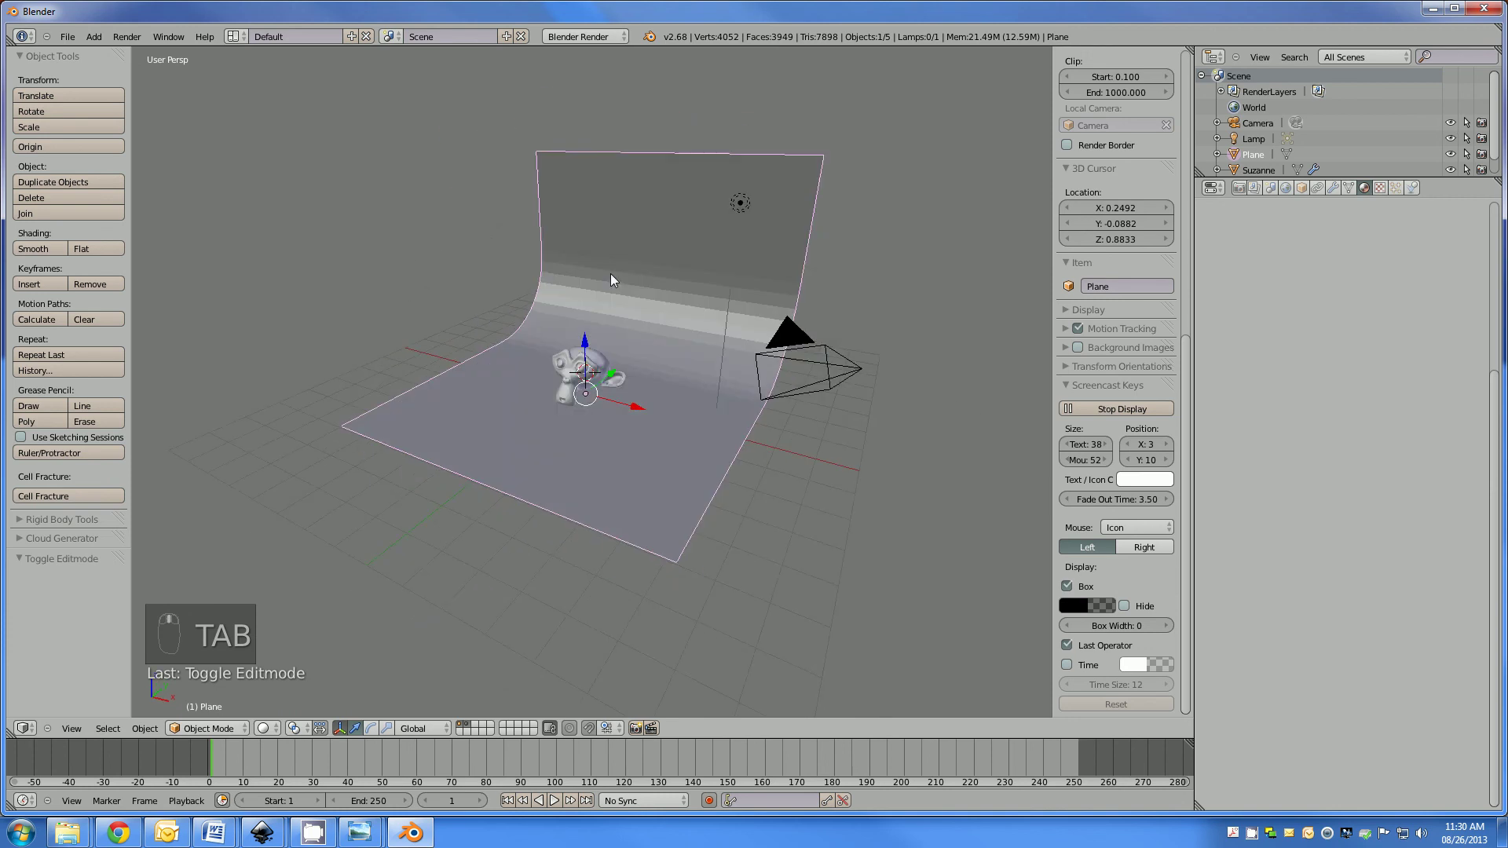
pyautogui.moveTo(61, 245); pyautogui.dragTo(40, 256)
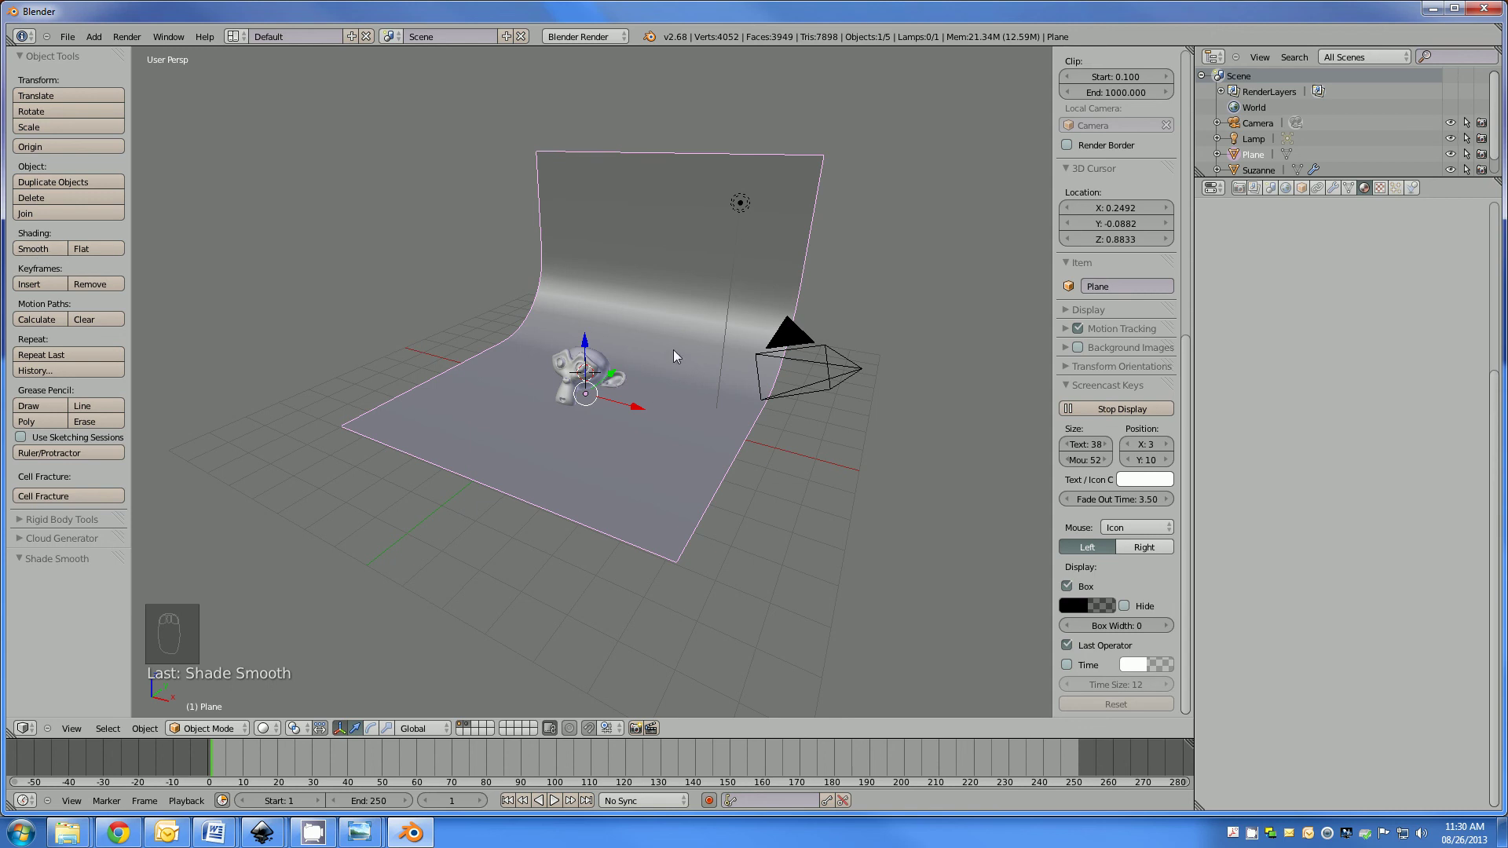
pyautogui.press('s')
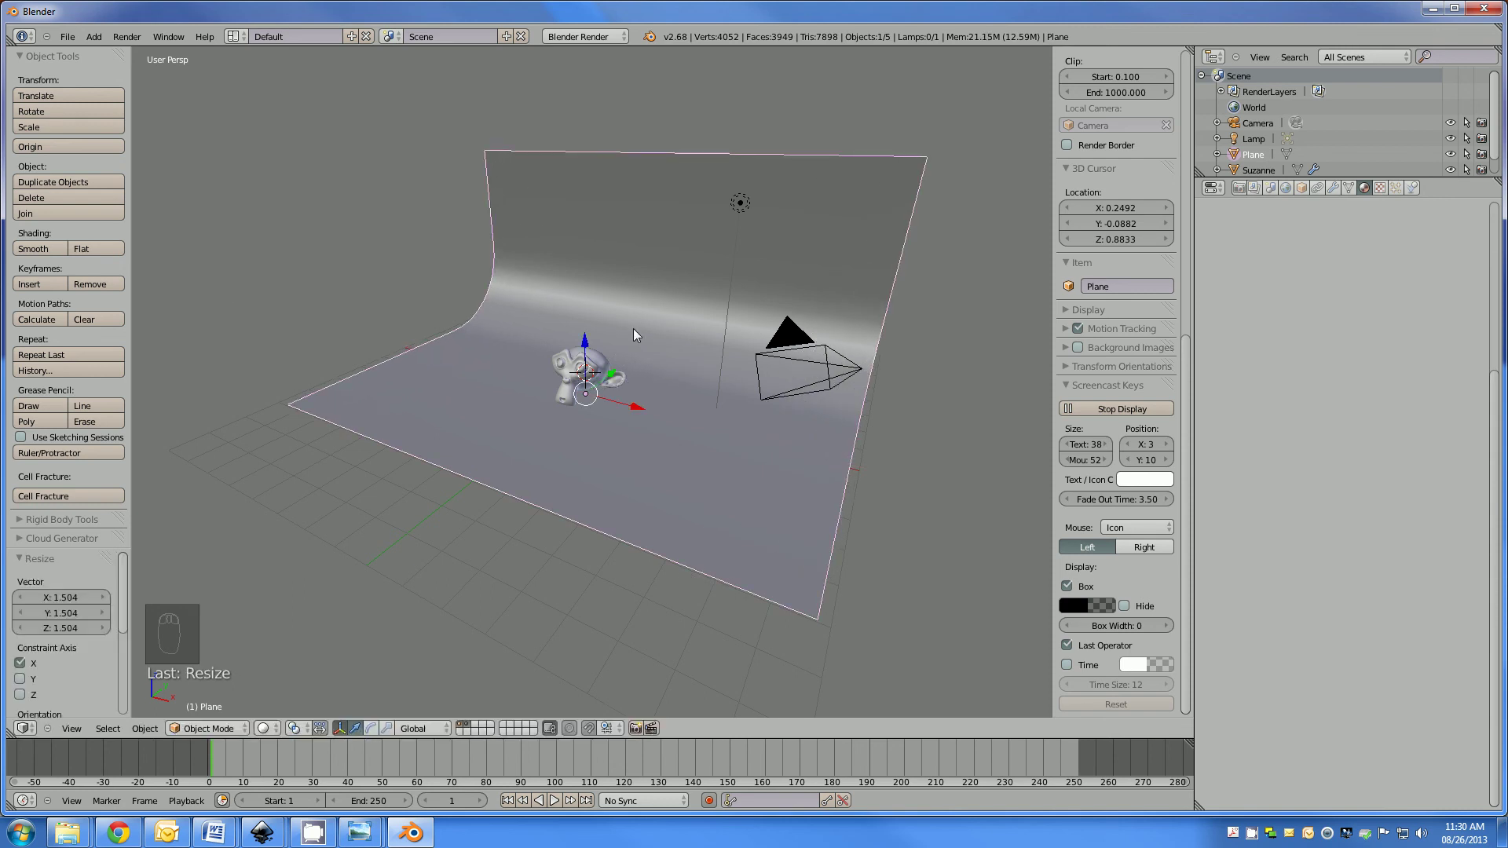
pyautogui.press('KP_0')
# Rotate the backdrop about Z so its curve faces the camera.
pyautogui.middleClick(514, 341)
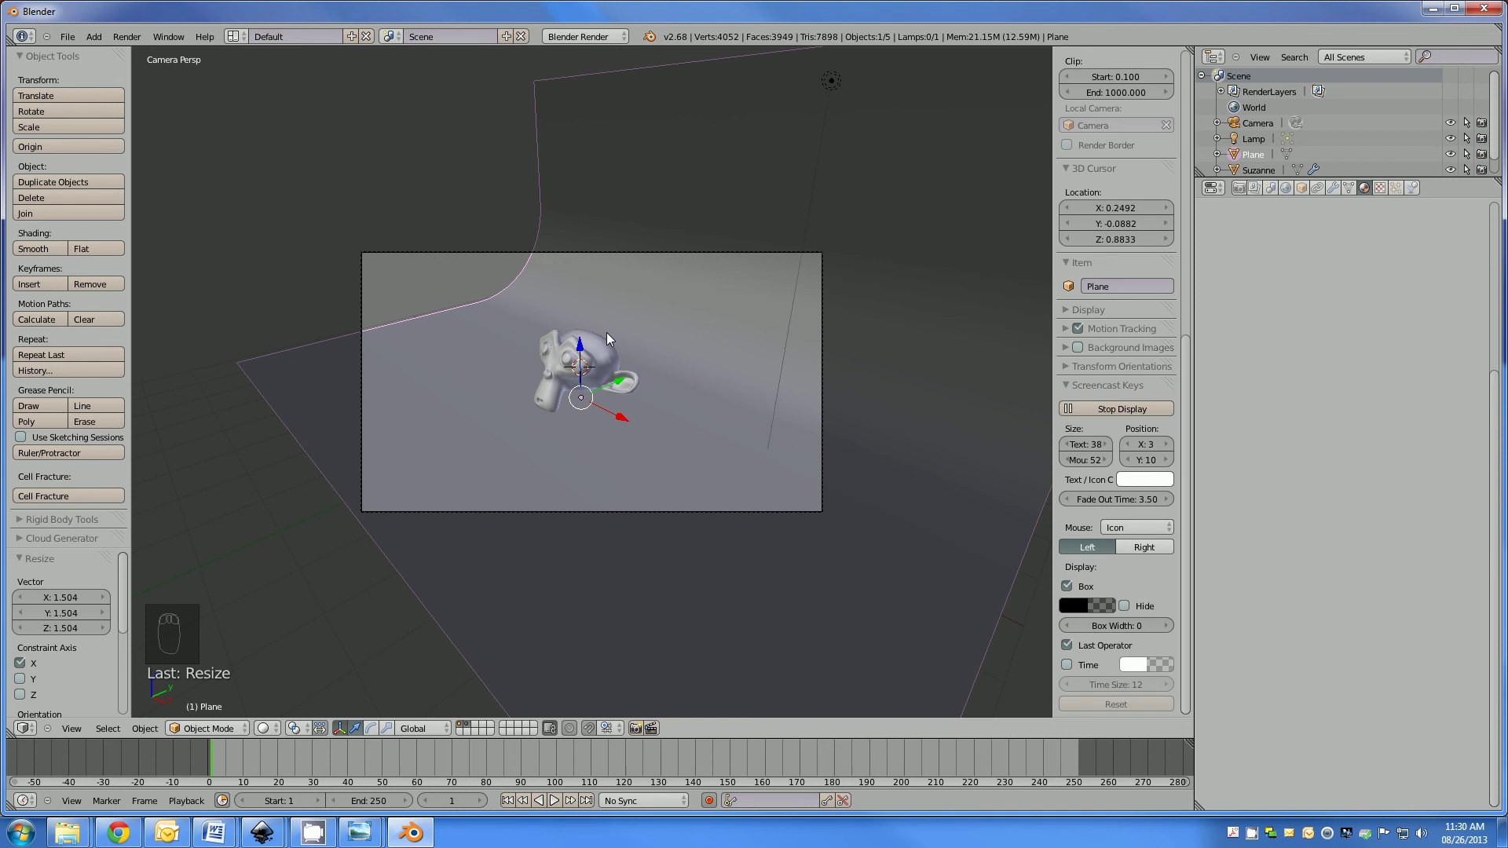
pyautogui.press('r')
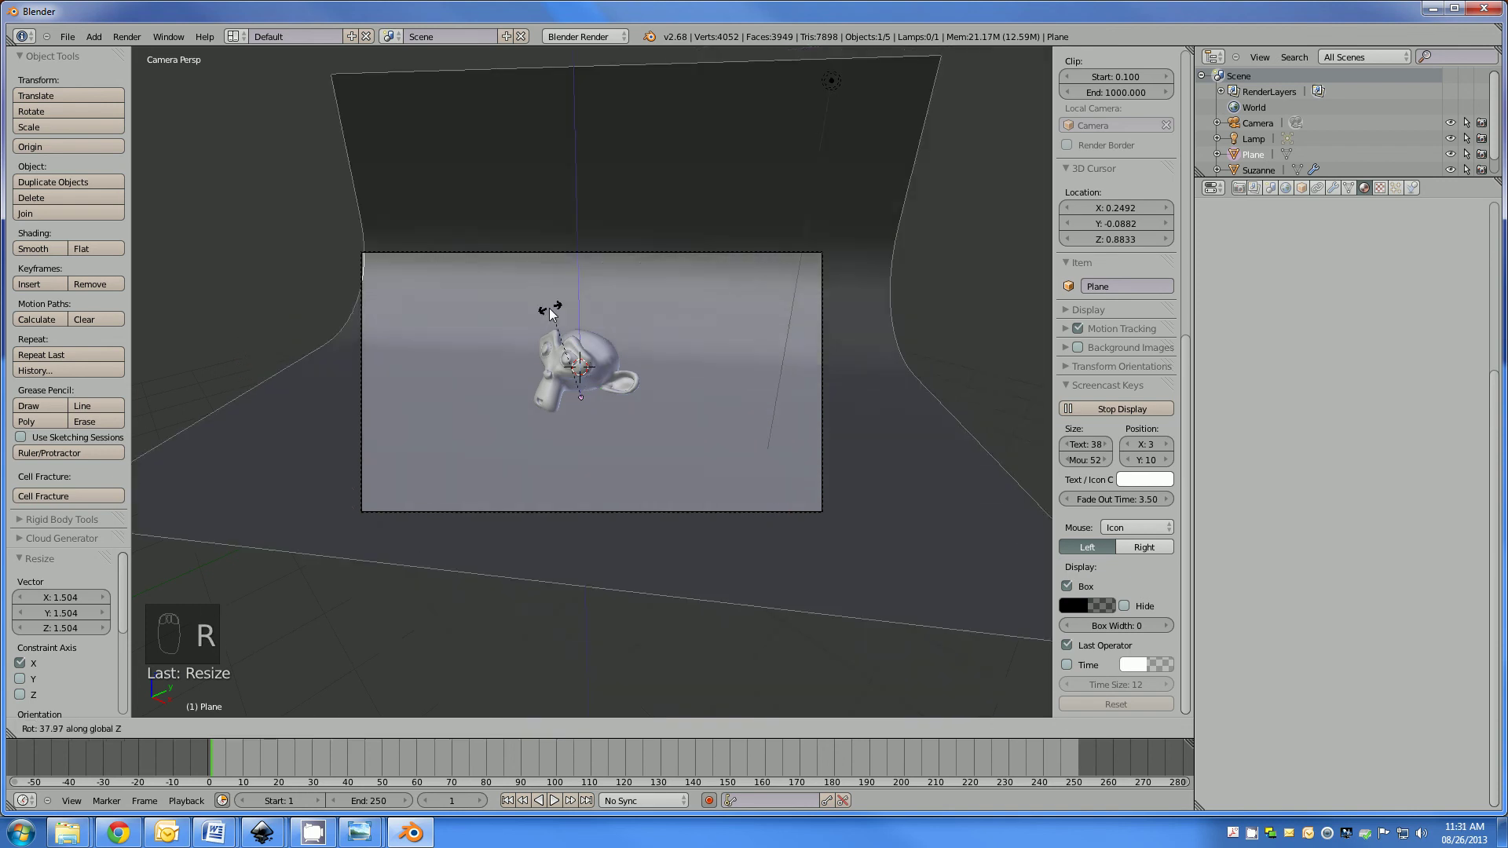
pyautogui.moveTo(563, 347); pyautogui.dragTo(1497, 396)
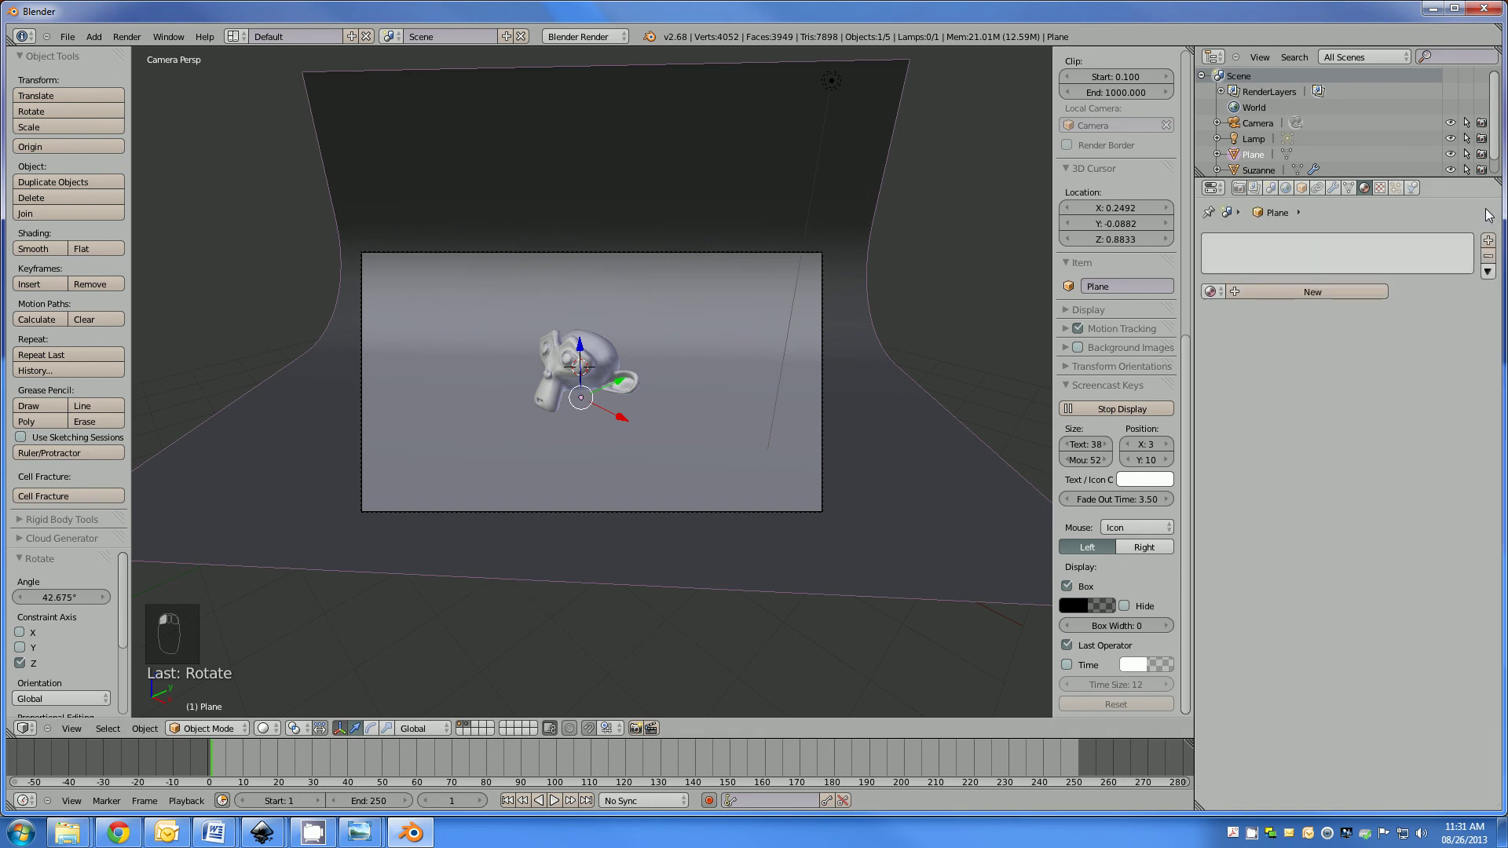
# Assign the existing SOLIDO material to the backdrop and check it through the camera.
pyautogui.moveTo(1217, 295); pyautogui.dragTo(594, 429)
pyautogui.moveTo(562, 443); pyautogui.dragTo(518, 401)
pyautogui.press('KP_0')
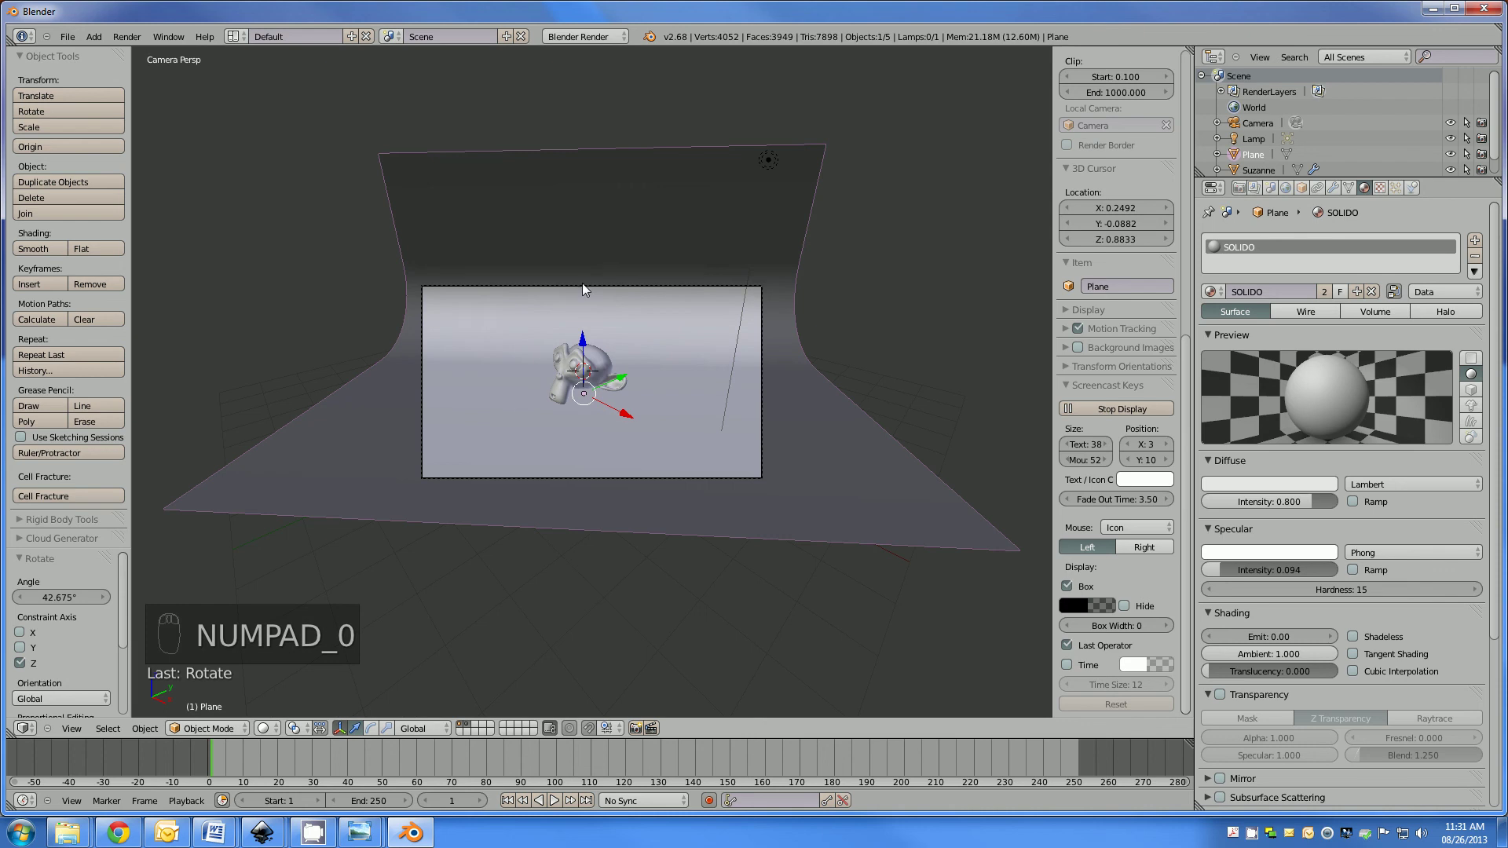
# Move the camera along Z closer to Suzanne and adjust its framing.
pyautogui.press('g')
pyautogui.click(604, 383)
pyautogui.press('r')
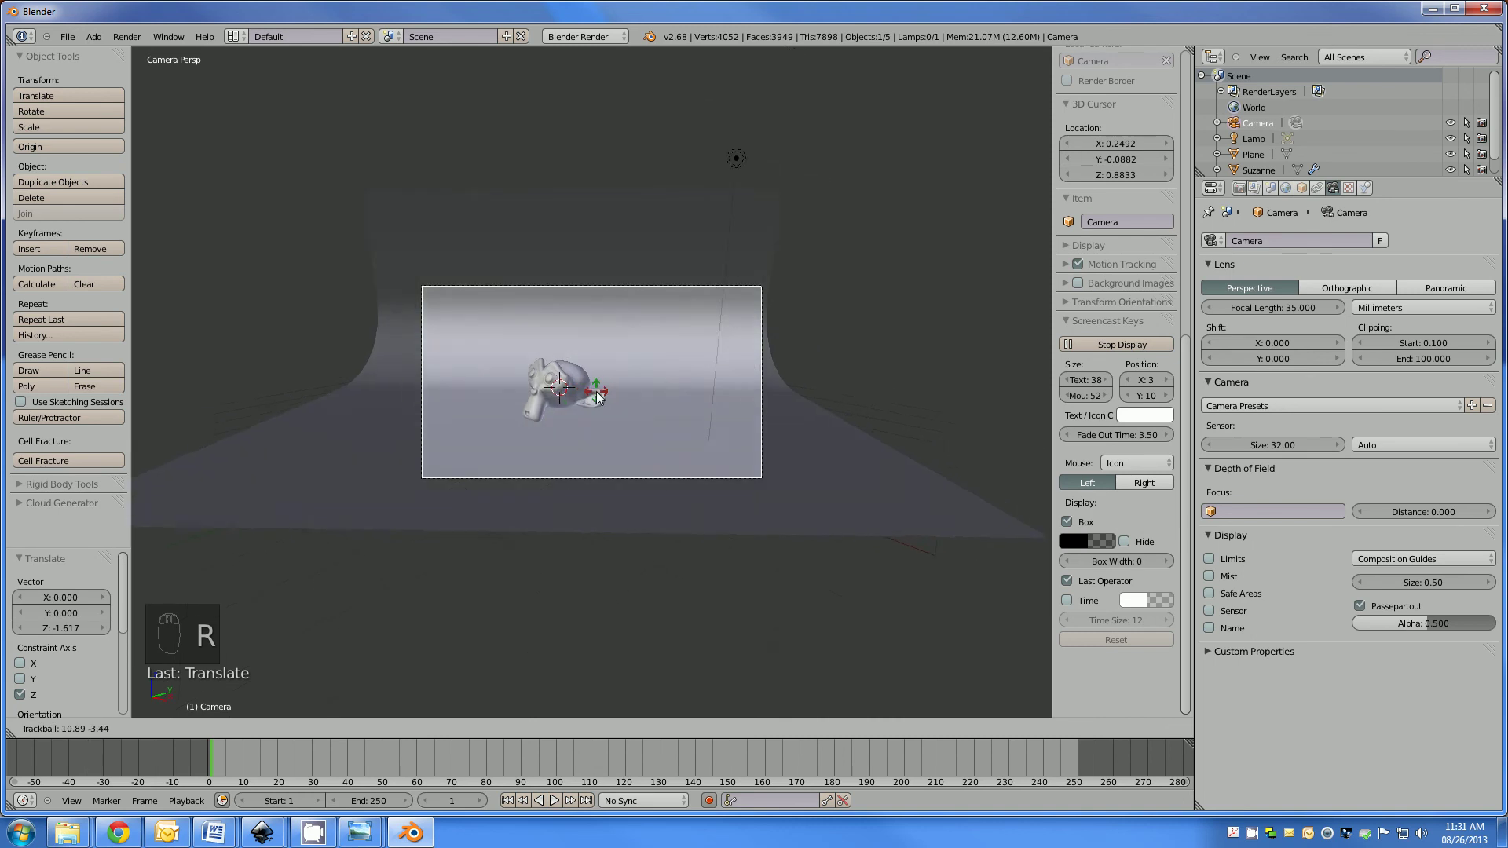
pyautogui.moveTo(602, 379); pyautogui.dragTo(754, 361)
pyautogui.press('a')
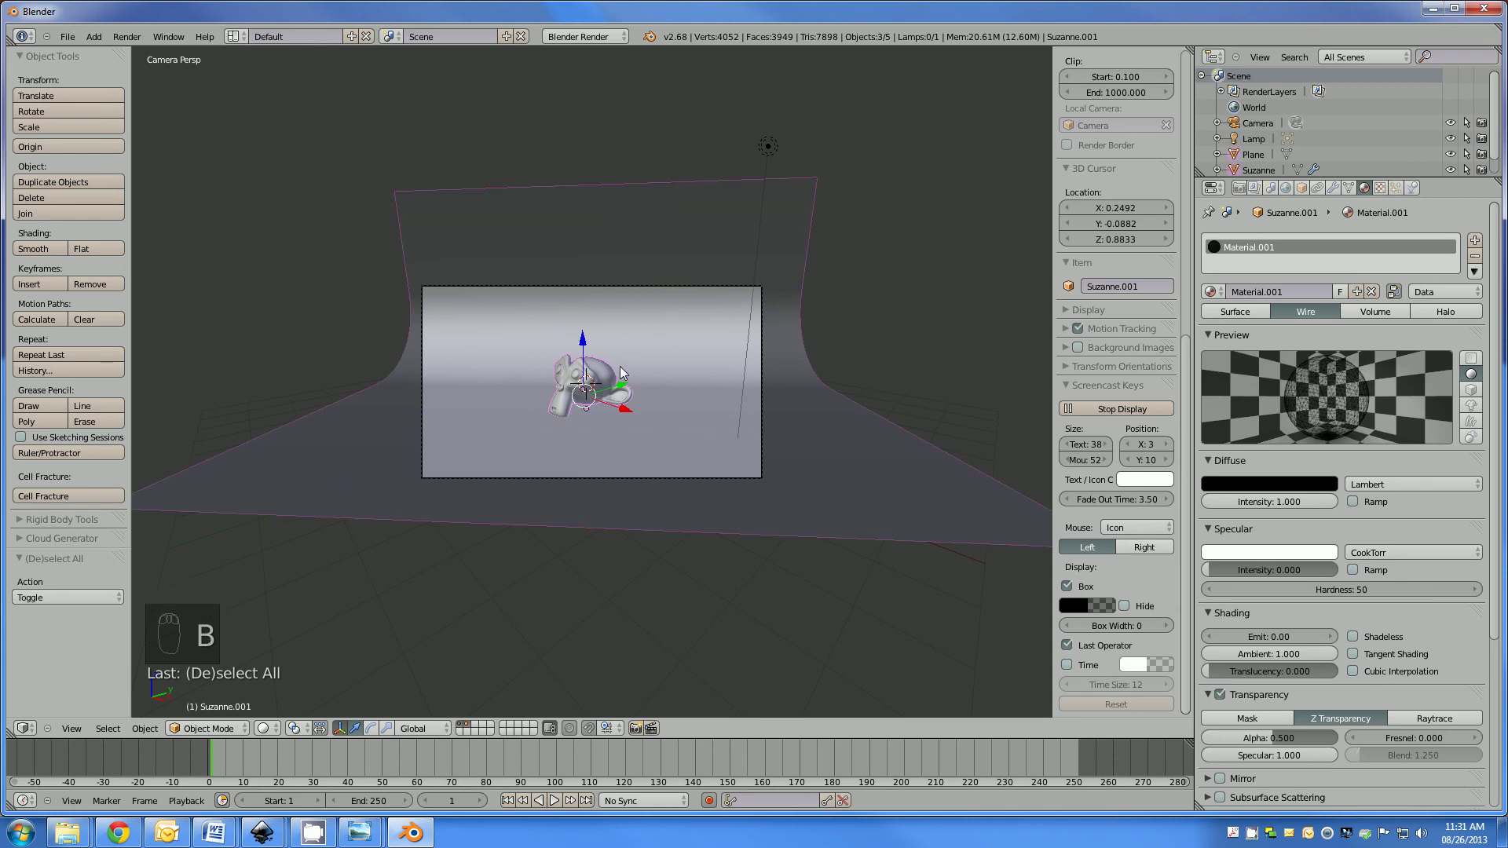
pyautogui.moveTo(674, 256); pyautogui.dragTo(676, 291)
# Rotate the backdrop plane further around Suzanne and reframe the view on the lamp.
pyautogui.press('r')
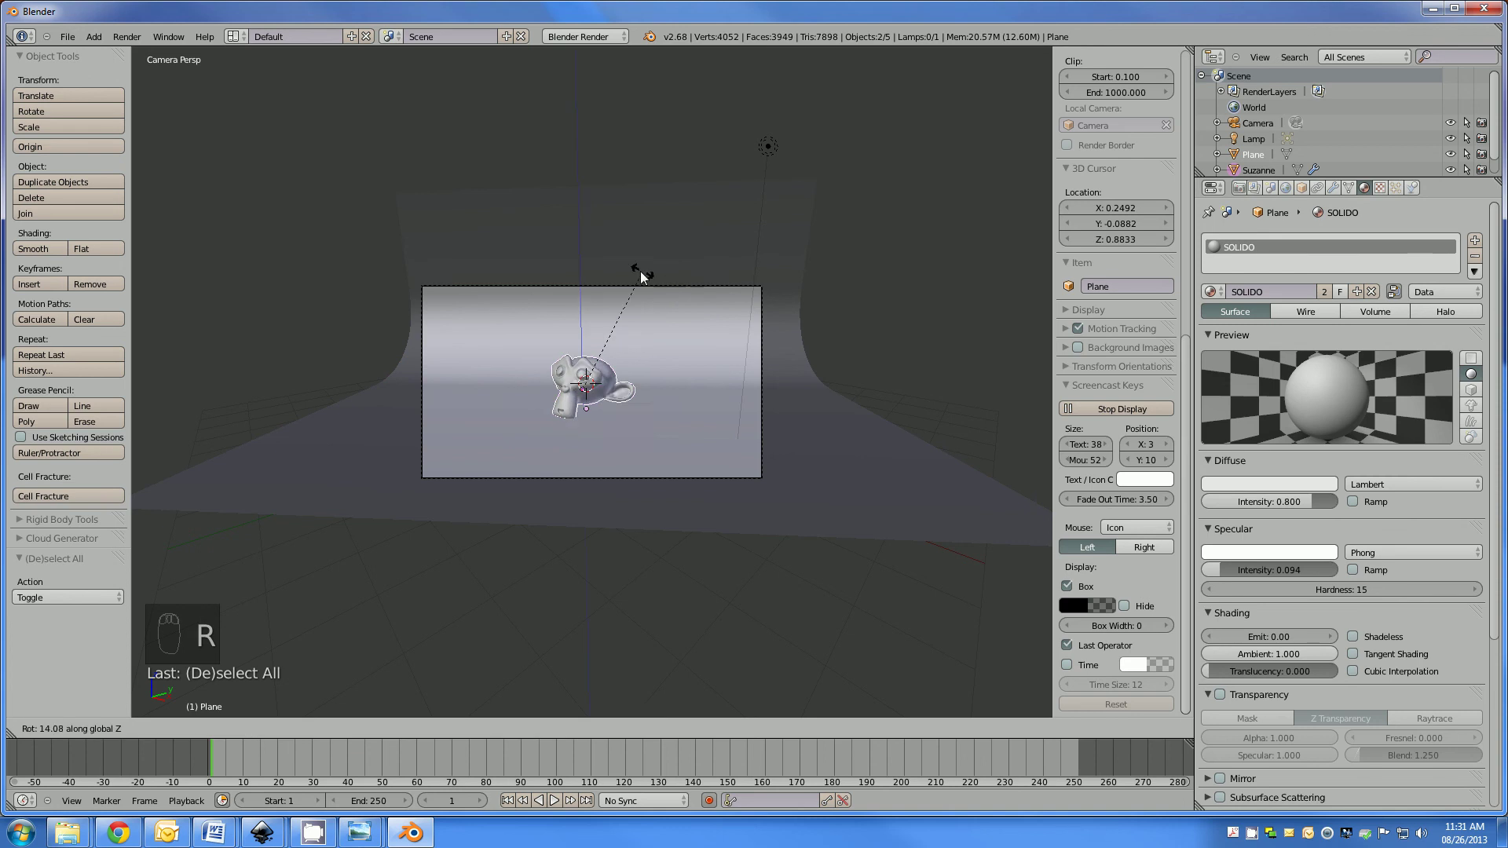
pyautogui.moveTo(602, 374); pyautogui.dragTo(579, 372)
pyautogui.press('a')
pyautogui.moveTo(572, 375); pyautogui.dragTo(591, 244)
pyautogui.moveTo(590, 244); pyautogui.dragTo(661, 264)
pyautogui.middleClick(661, 265)
pyautogui.middleClick(741, 243)
# Make the lamp an Area light with ray shadows and place it at Suzanne's left, lowered to her height.
pyautogui.moveTo(735, 244); pyautogui.dragTo(570, 341)
pyautogui.moveTo(520, 298); pyautogui.dragTo(583, 399)
pyautogui.moveTo(582, 399); pyautogui.dragTo(600, 410)
# Duplicate the area lamp with Shift+D and move the copy along X to Suzanne's right side.
pyautogui.press('r')
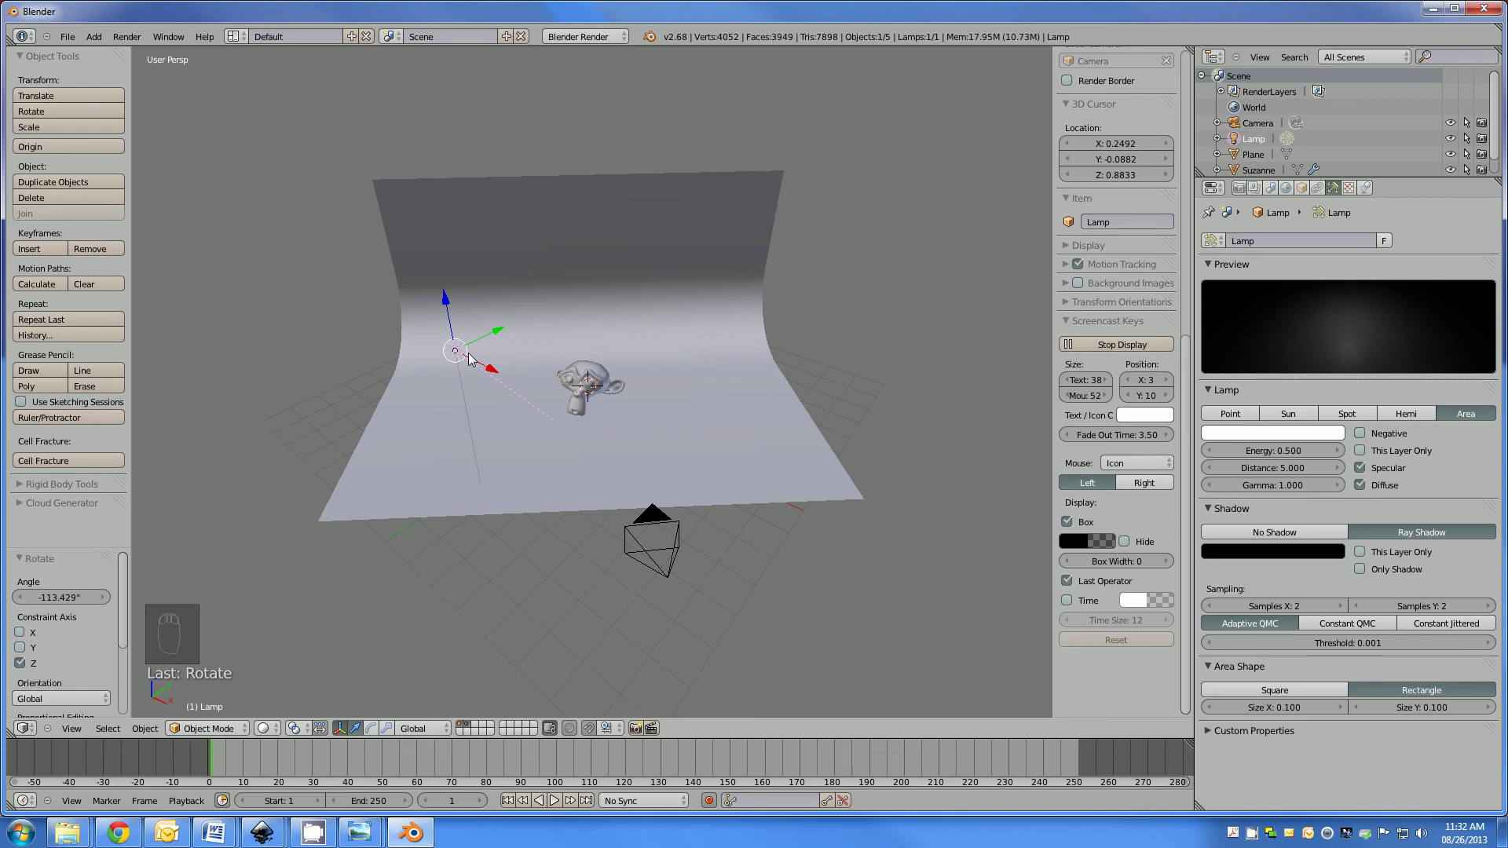
pyautogui.press('shift+d')
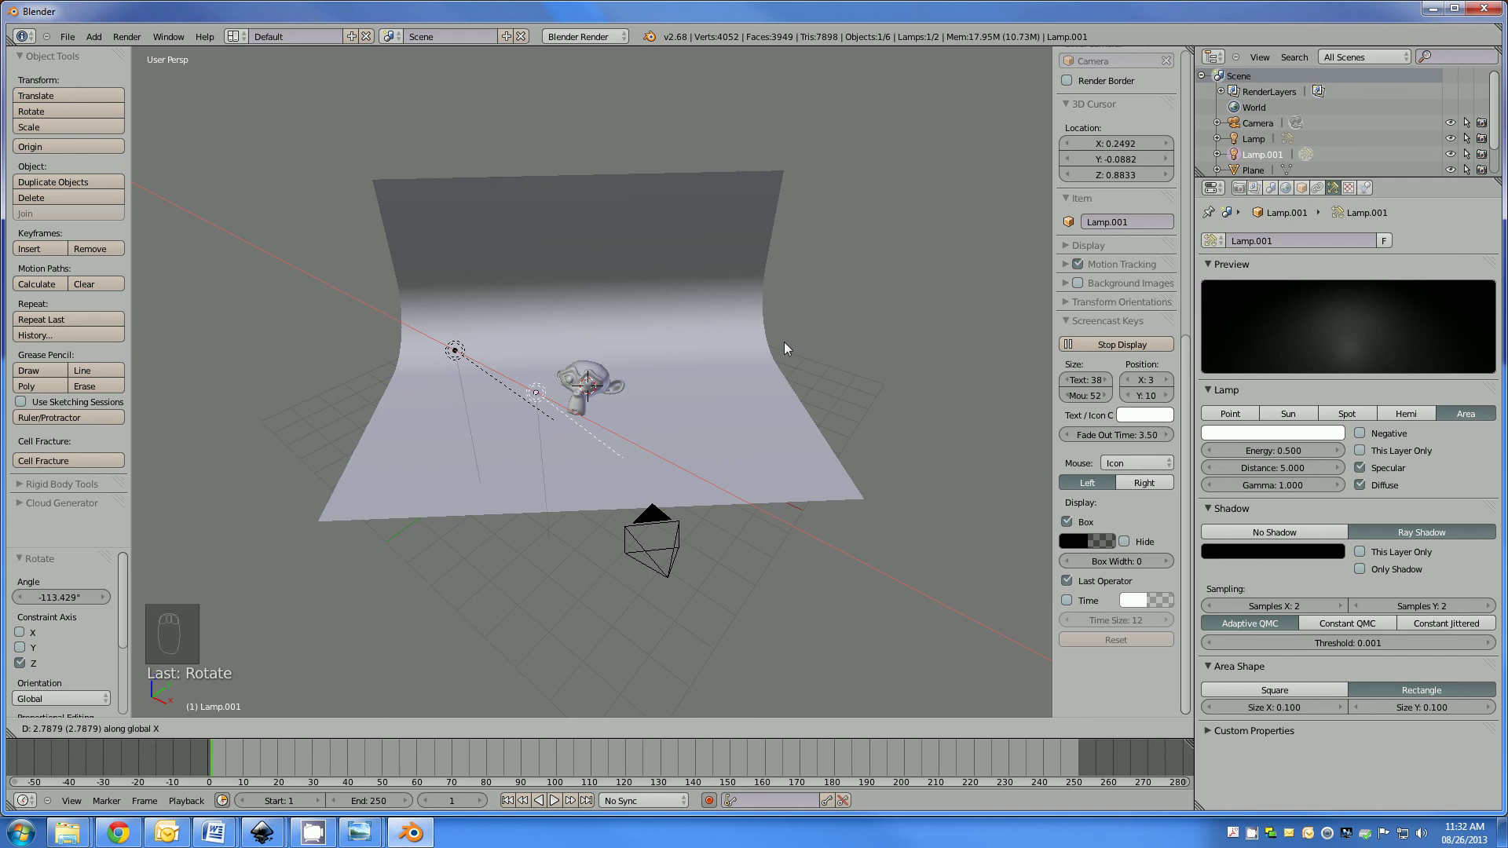
pyautogui.moveTo(821, 448); pyautogui.dragTo(934, 375)
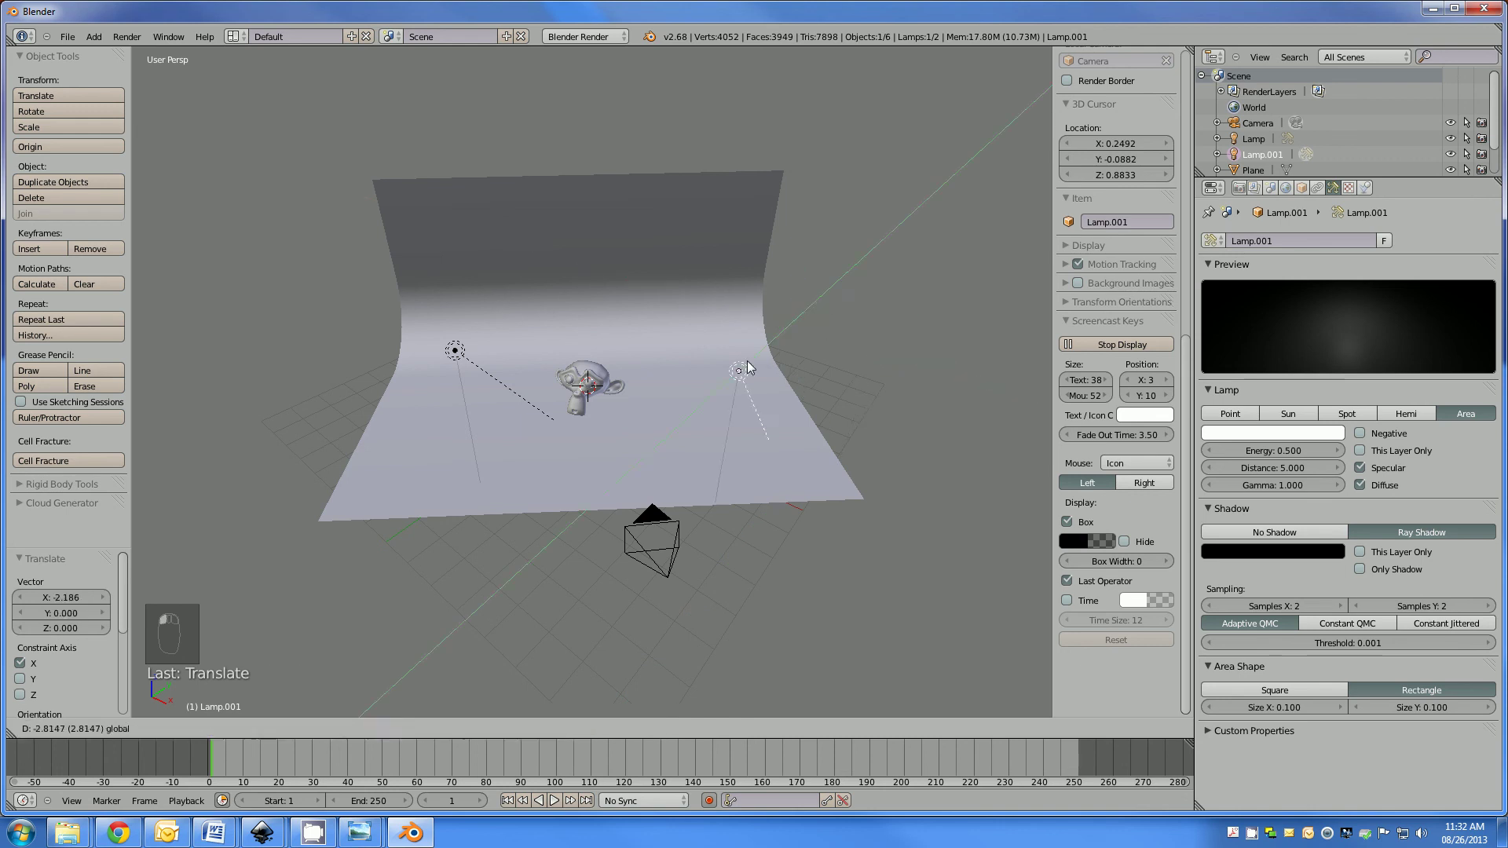
pyautogui.moveTo(722, 419); pyautogui.dragTo(844, 354)
pyautogui.press('KP_1')
# Rotate the second lamp, Lamp.001, to aim at Suzanne and set it to No Shadow.
pyautogui.press('r')
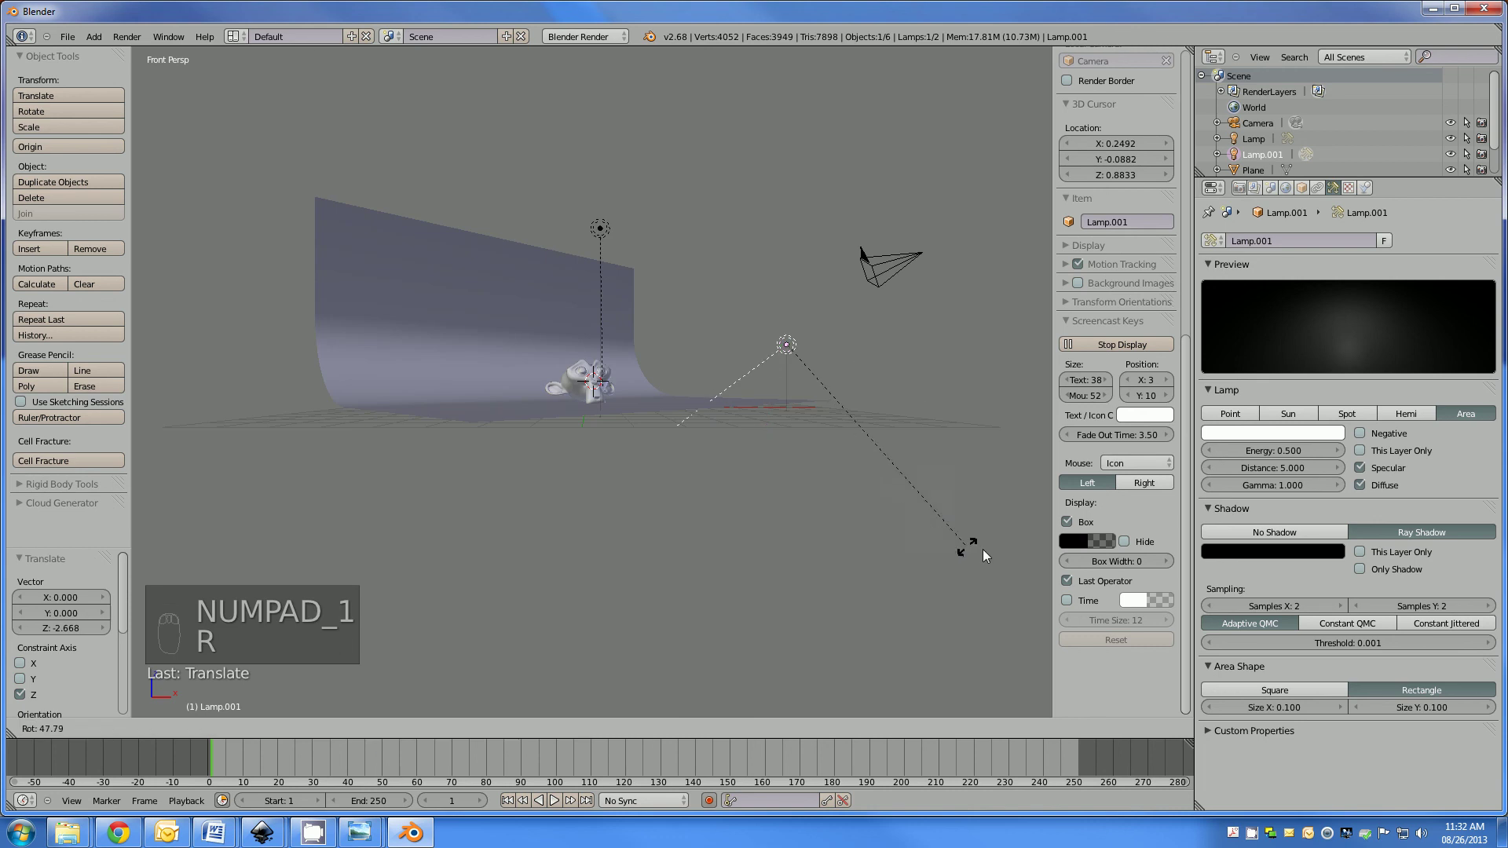
pyautogui.press('r')
pyautogui.middleClick(762, 418)
pyautogui.press('r')
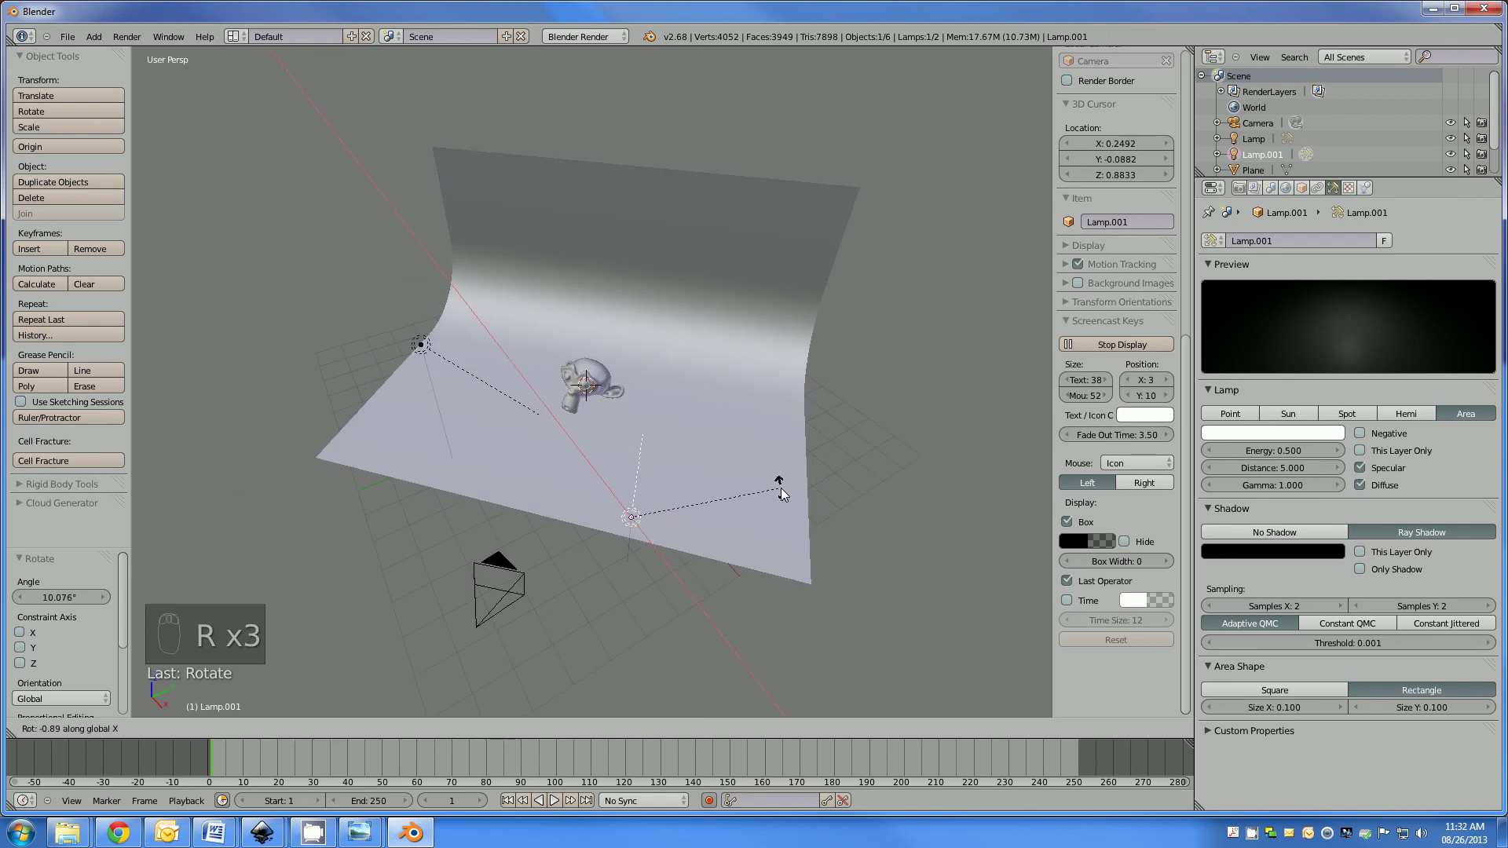
pyautogui.moveTo(678, 460); pyautogui.dragTo(1317, 523)
pyautogui.moveTo(1275, 547); pyautogui.dragTo(1278, 539)
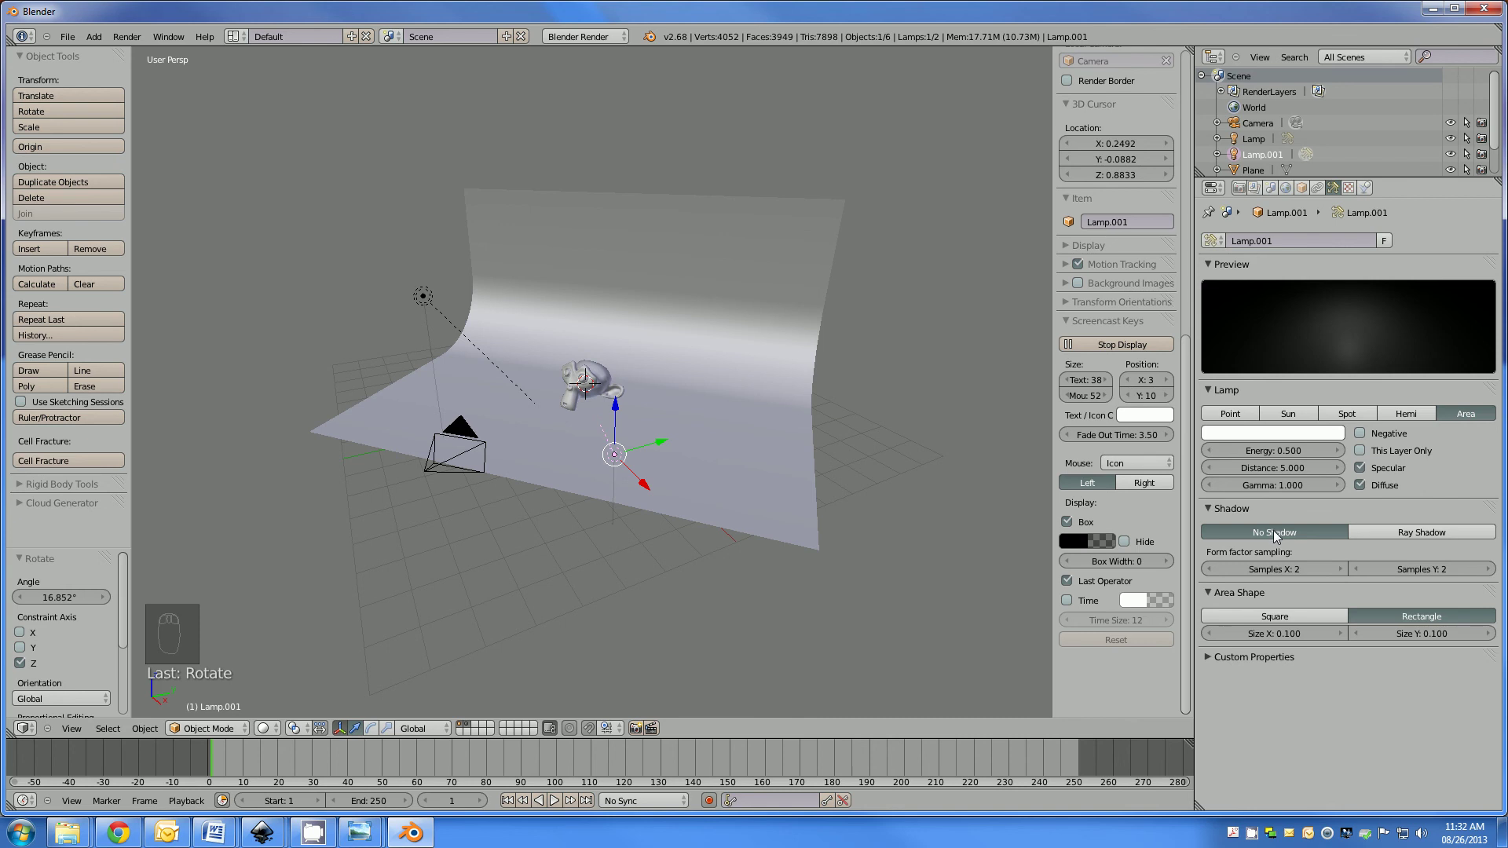
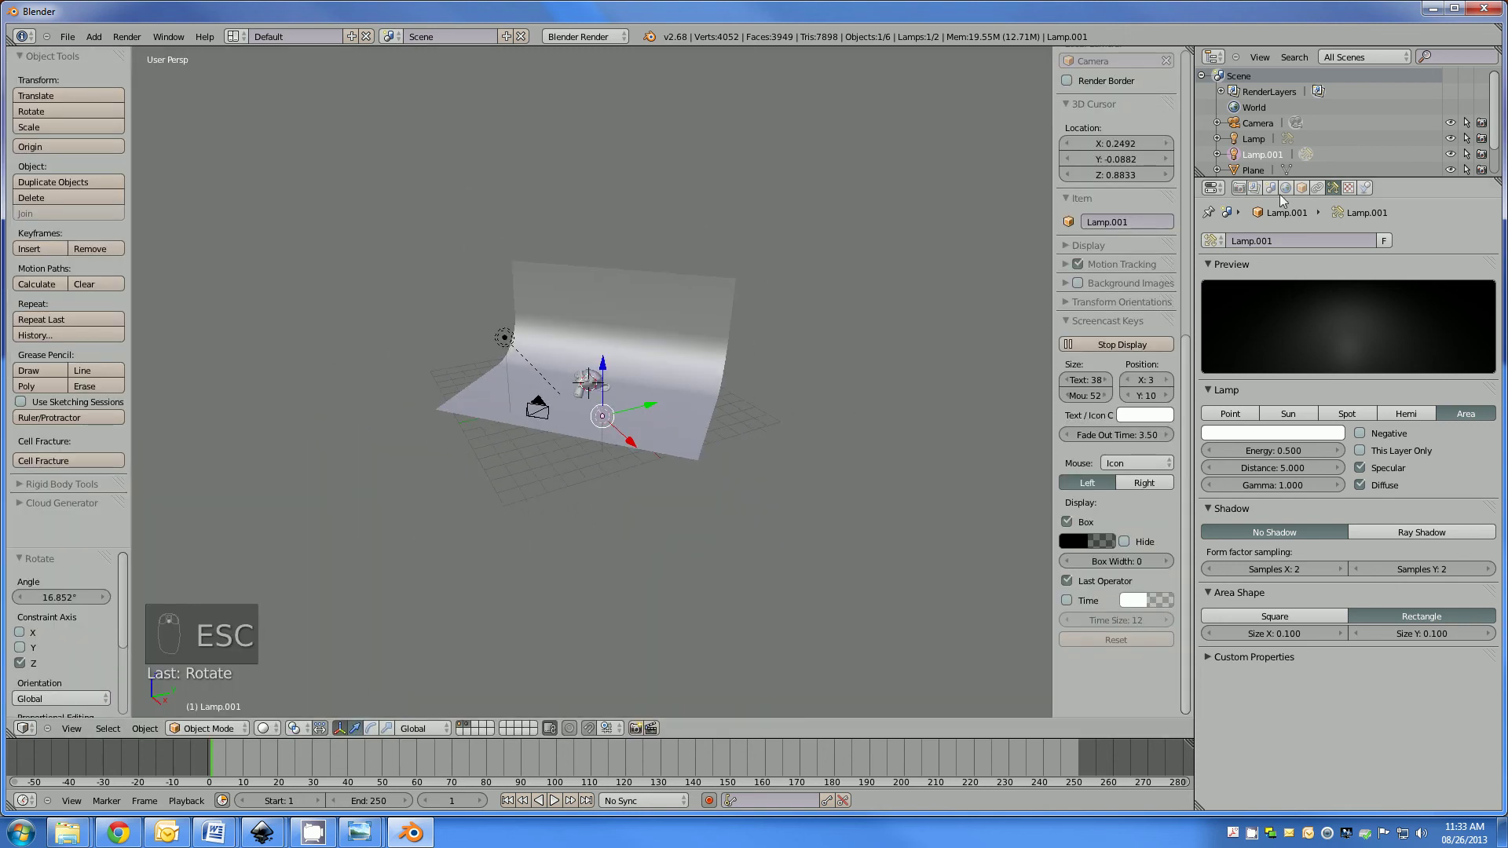
# Enable world Ambient Occlusion at factor 0.60 Multiply and Environment Lighting at 0.600 energy.
pyautogui.moveTo(1290, 191); pyautogui.dragTo(1271, 564)
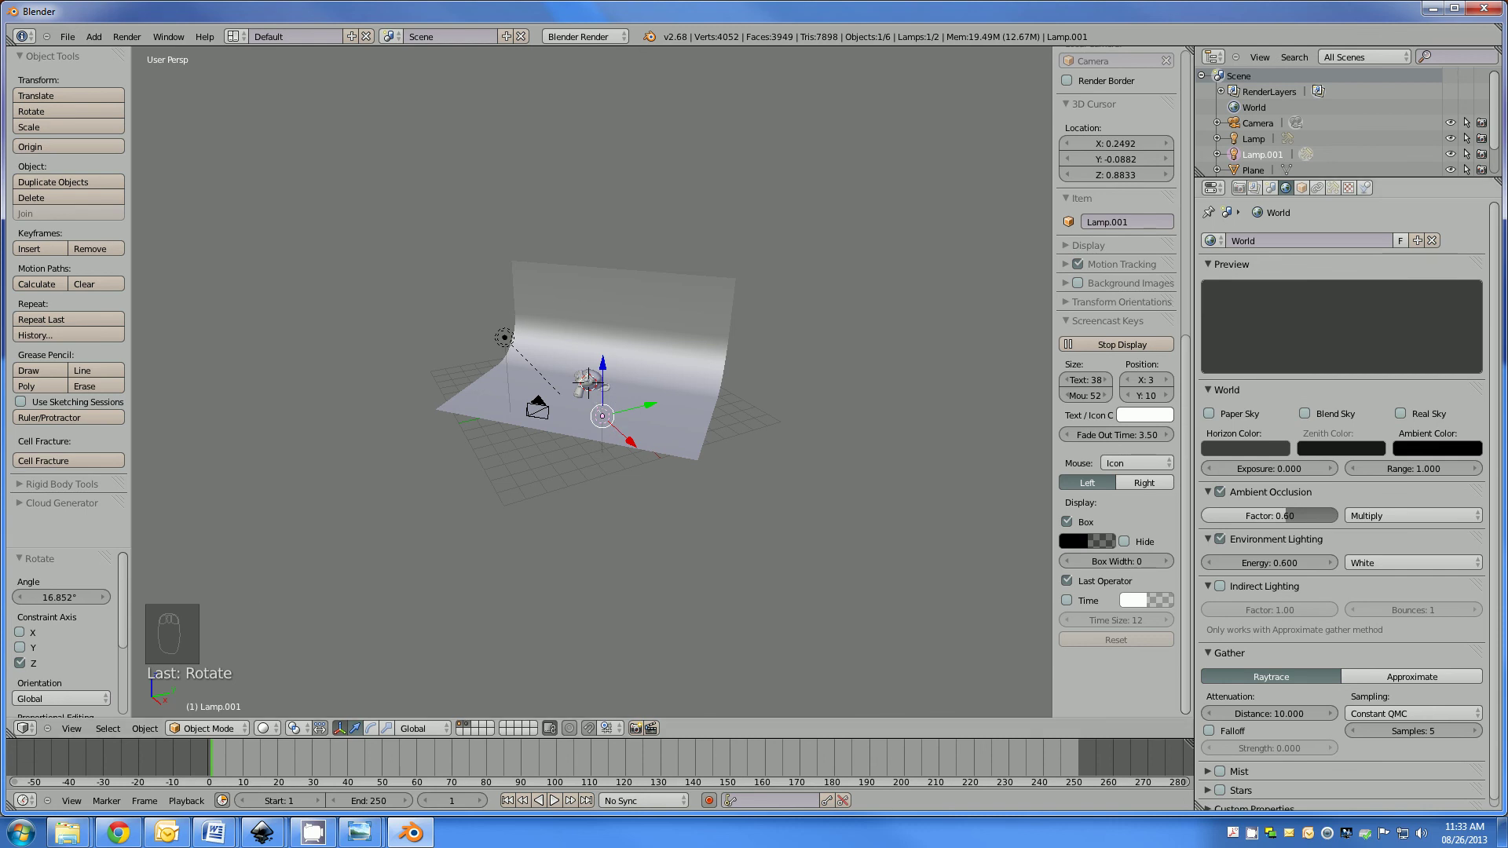
# Set render resolution to 100% with 16-sample anti-aliasing and check the test render.
pyautogui.moveTo(535, 426); pyautogui.dragTo(1353, 195)
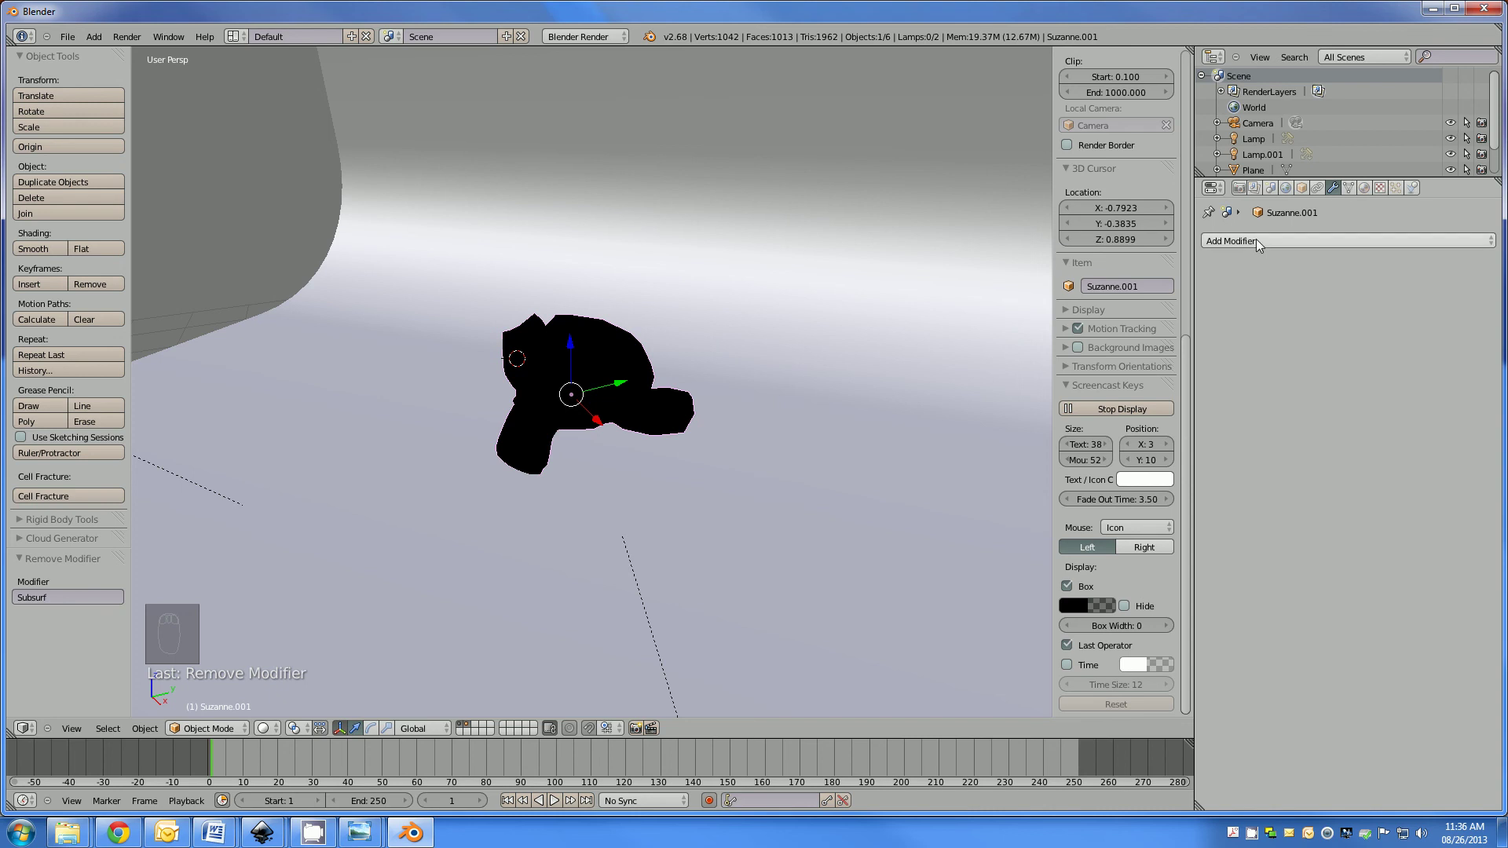
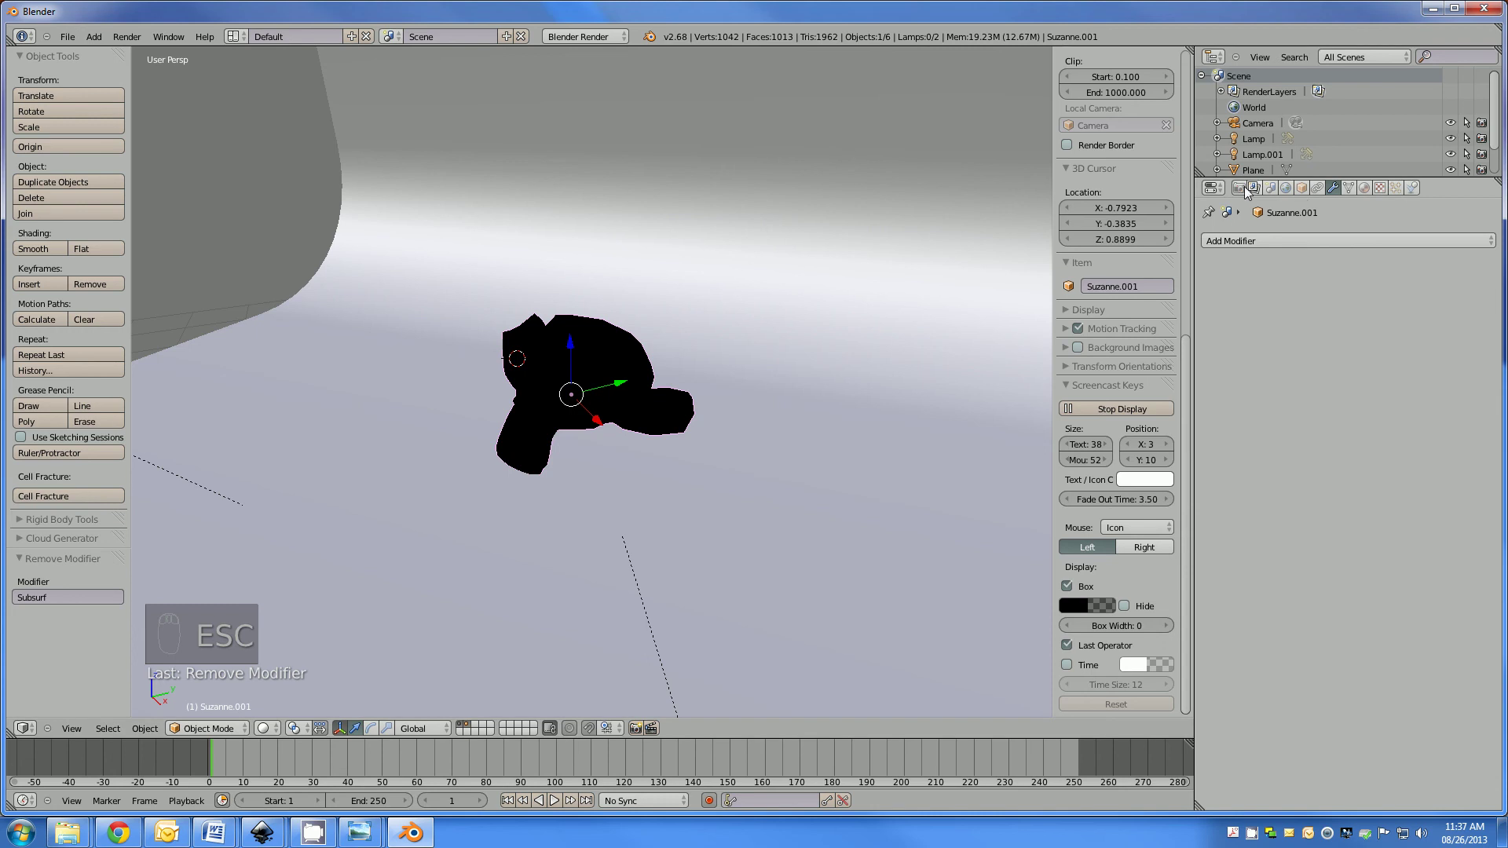
pyautogui.press('Escape')
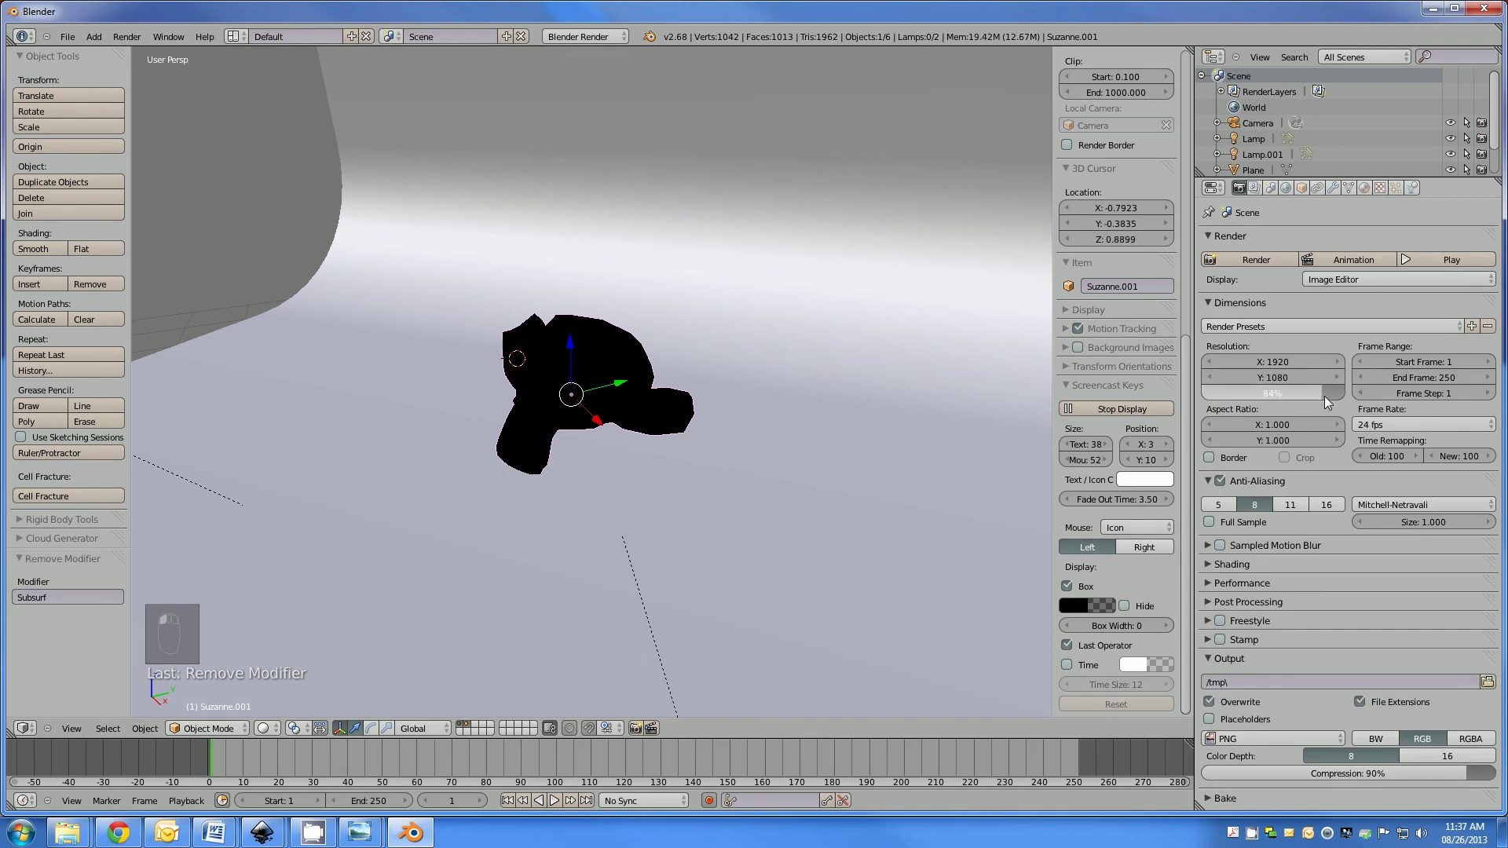